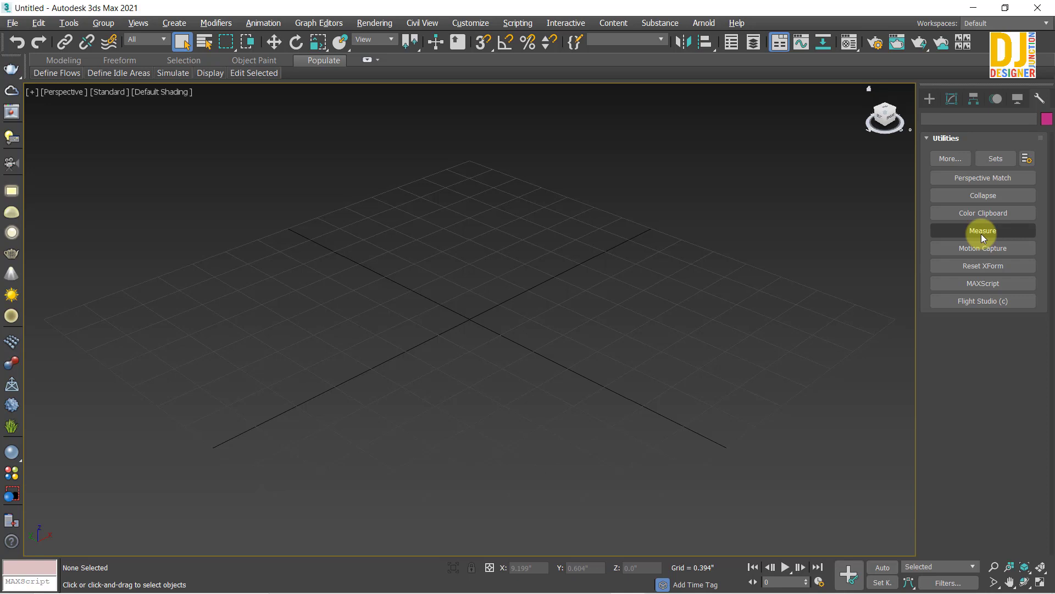
# - Bring up the Measure utility with nothing selected, then show the empty Modify panel
pyautogui.click(973, 236)
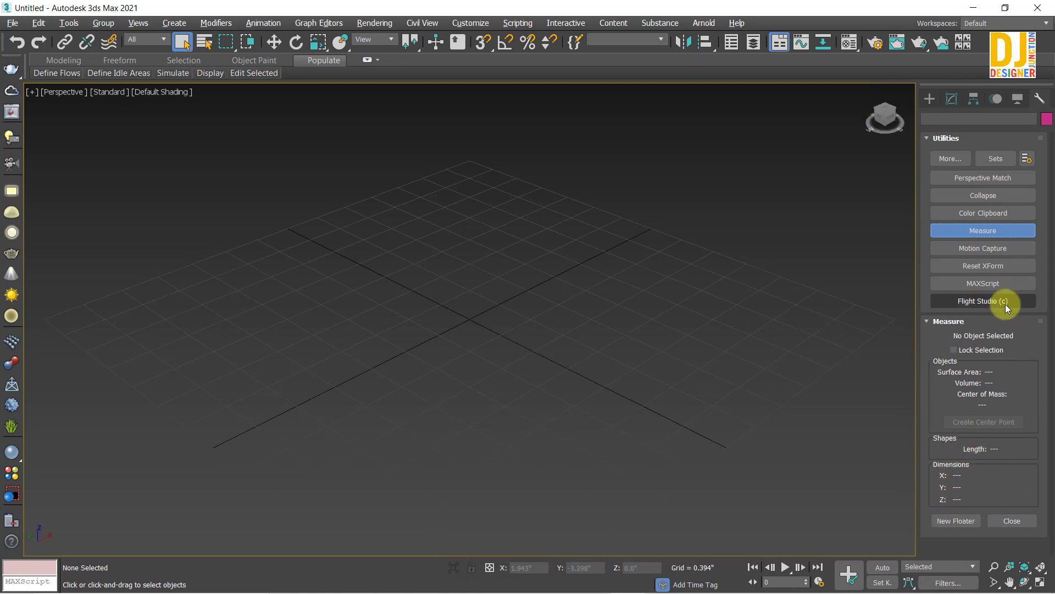
pyautogui.click(955, 96)
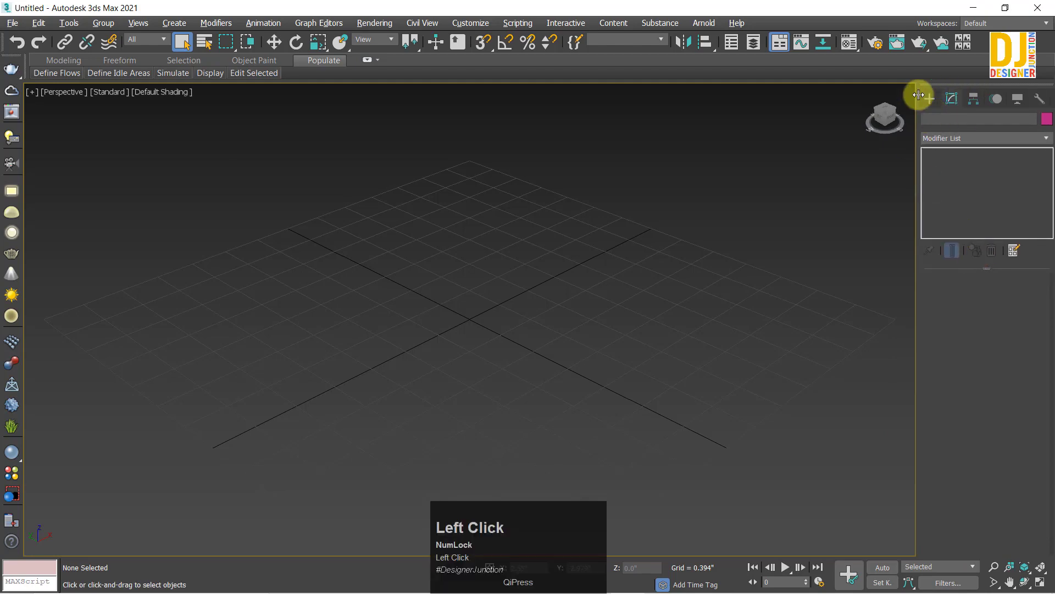
# - Drag out a green box on the grid and widen it into a thin wall about 6 wide, 2 high, 0.5 deep
pyautogui.press('z')
pyautogui.middleClick(510, 302)
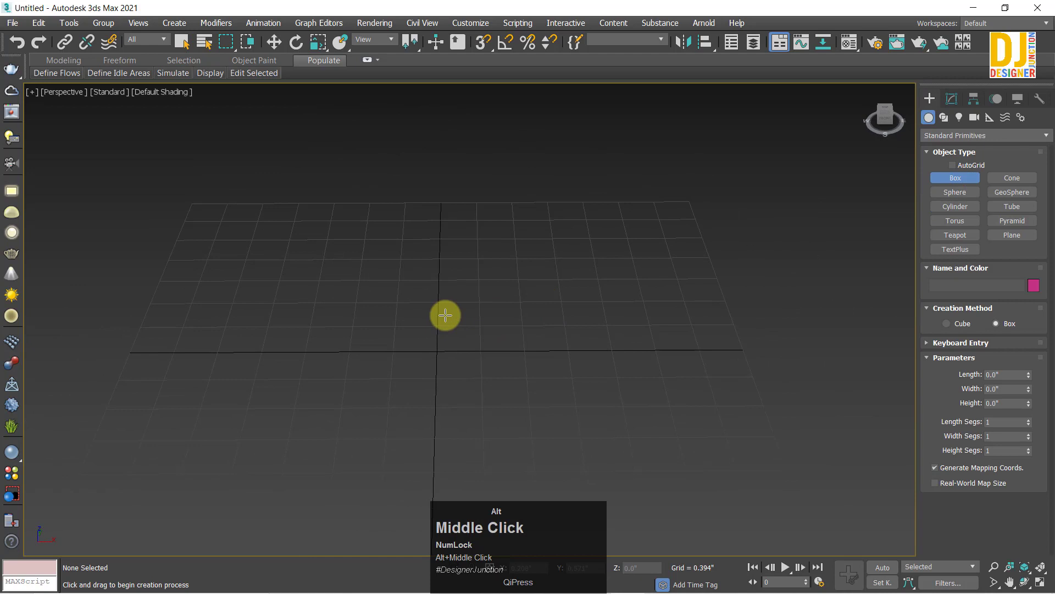
pyautogui.moveTo(525, 315); pyautogui.dragTo(704, 166)
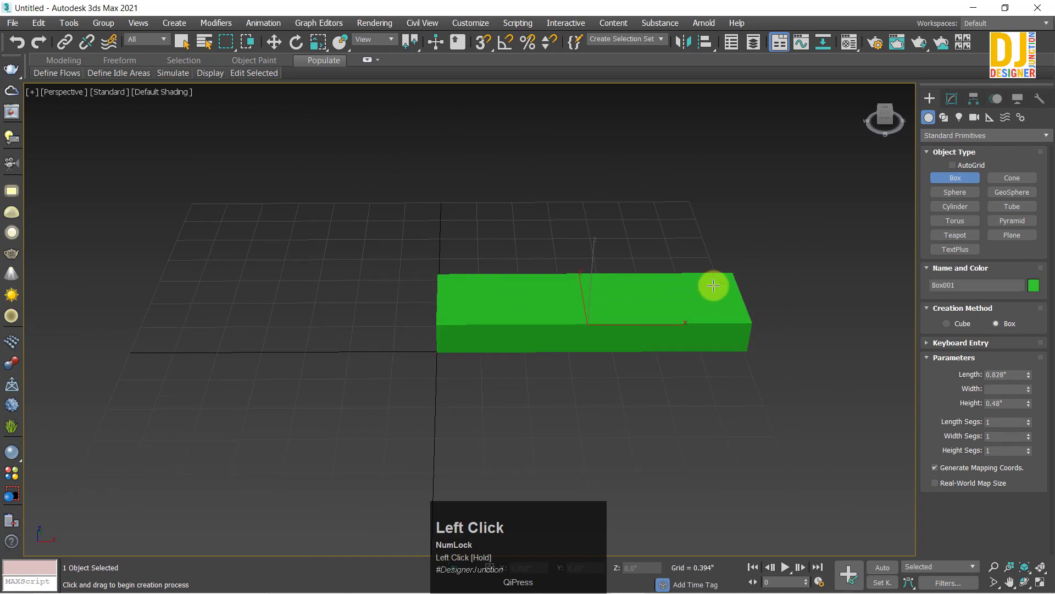
pyautogui.press('w')
pyautogui.middleClick(703, 229)
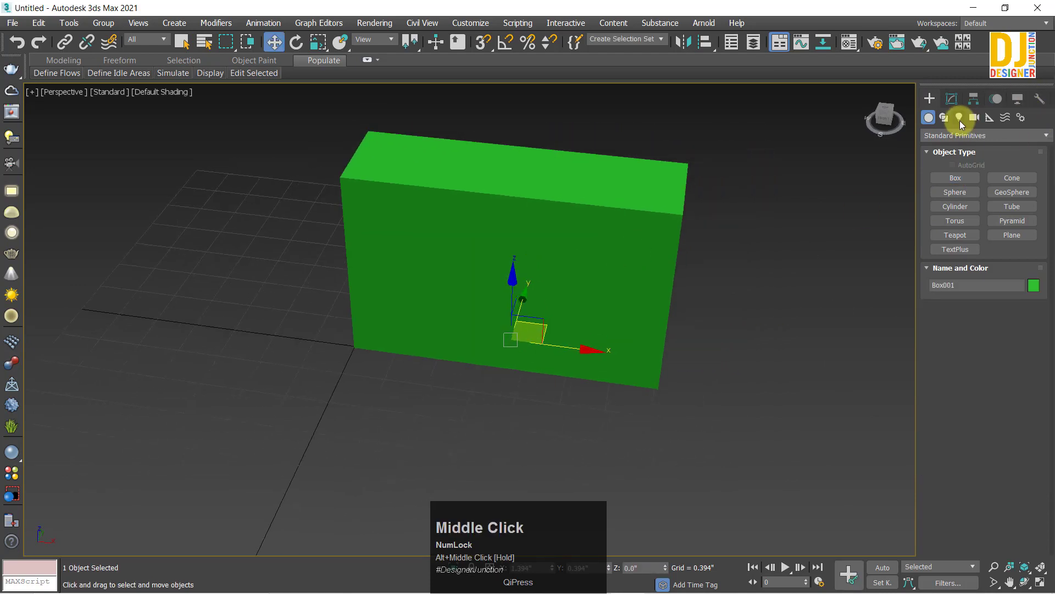
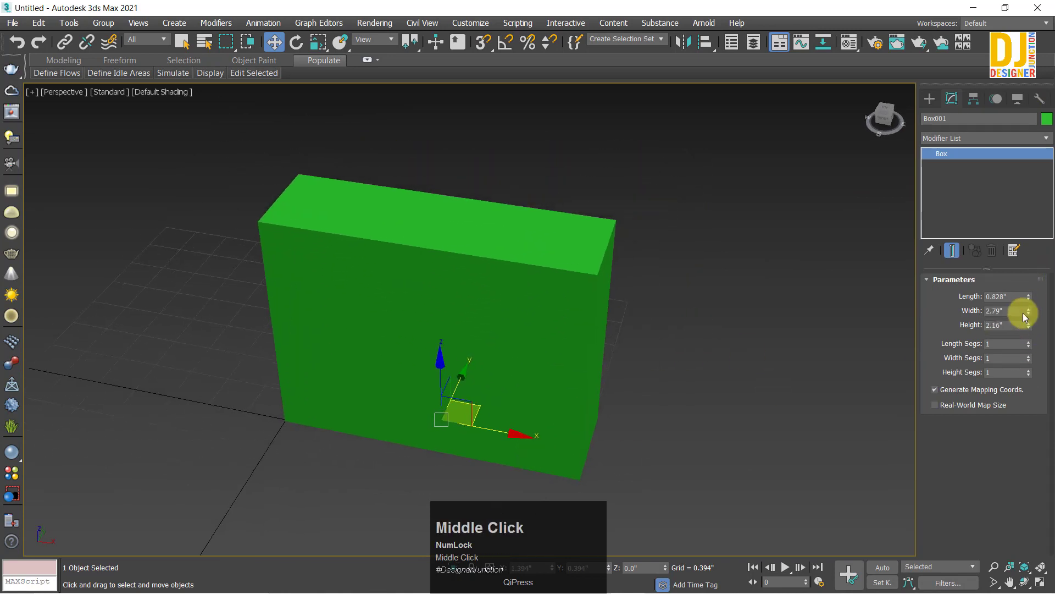
pyautogui.moveTo(1035, 316); pyautogui.dragTo(624, 323)
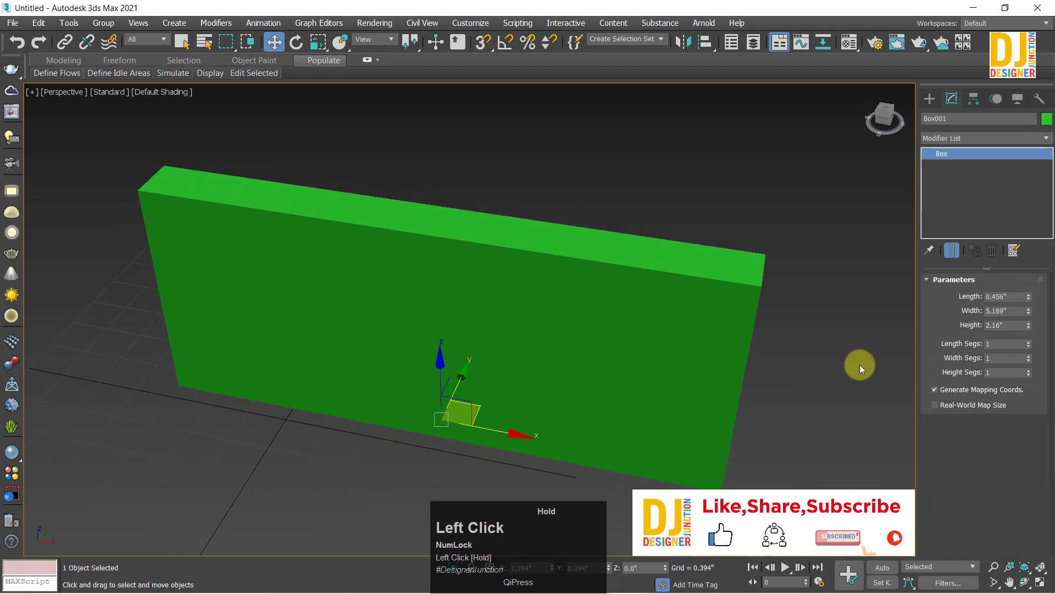
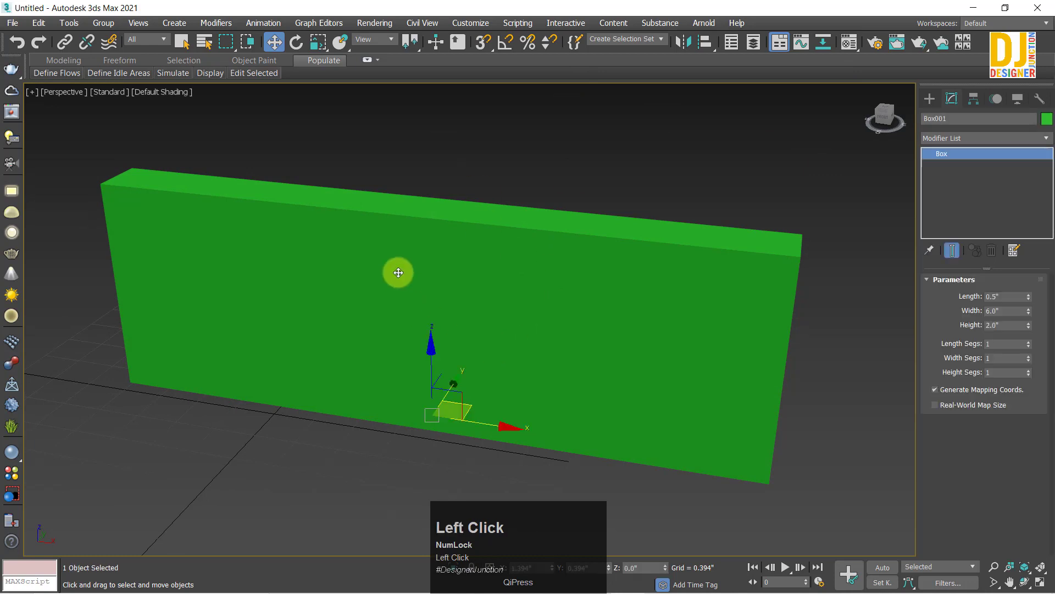
# - Orbit and pan the perspective view to frame the wall box
pyautogui.press('z')
pyautogui.middleClick(468, 305)
pyautogui.middleClick(444, 334)
pyautogui.press('z')
pyautogui.middleClick(501, 317)
pyautogui.press('z')
pyautogui.moveTo(482, 292); pyautogui.dragTo(454, 234)
pyautogui.scroll(-3)
pyautogui.middleClick(448, 242)
pyautogui.middleClick(445, 267)
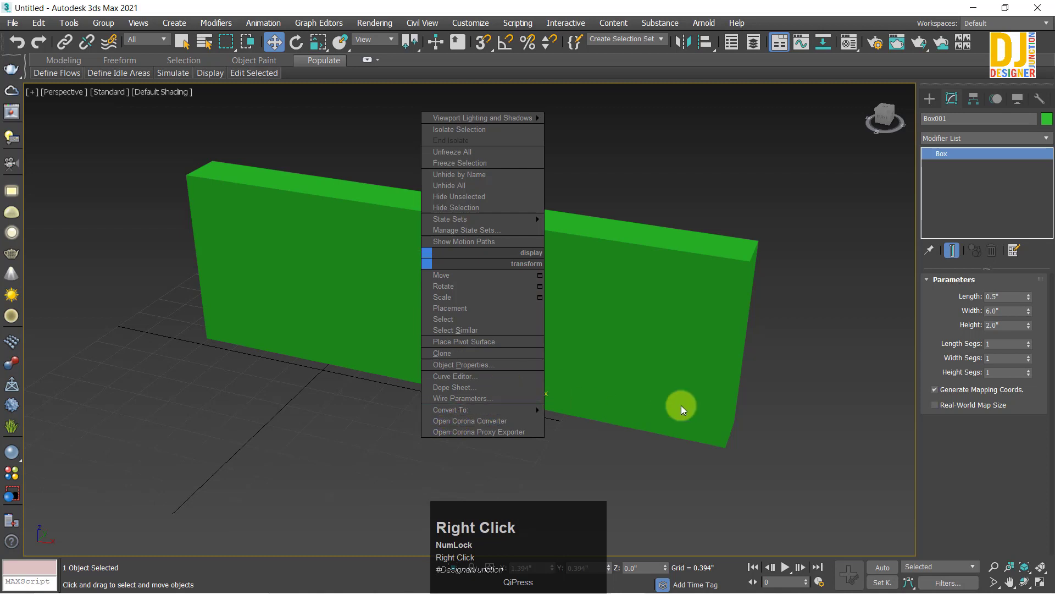
# - Dismiss the quad menu and read the box in Measure: 6 × 0.5 × 2, 32 sq in, 6 cu in
pyautogui.click(822, 382)
pyautogui.middleClick(540, 345)
pyautogui.middleClick(533, 346)
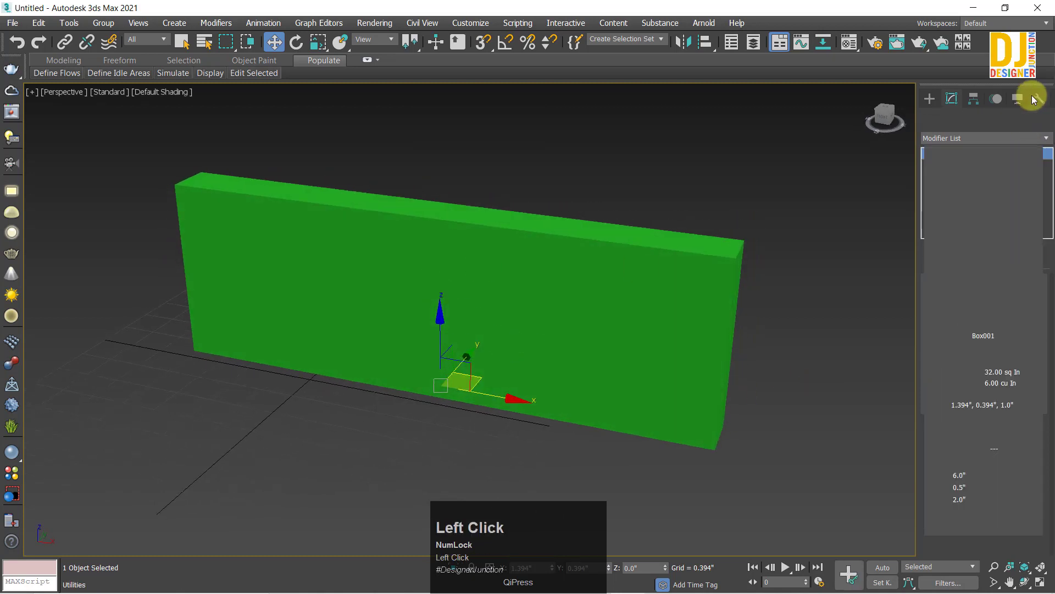
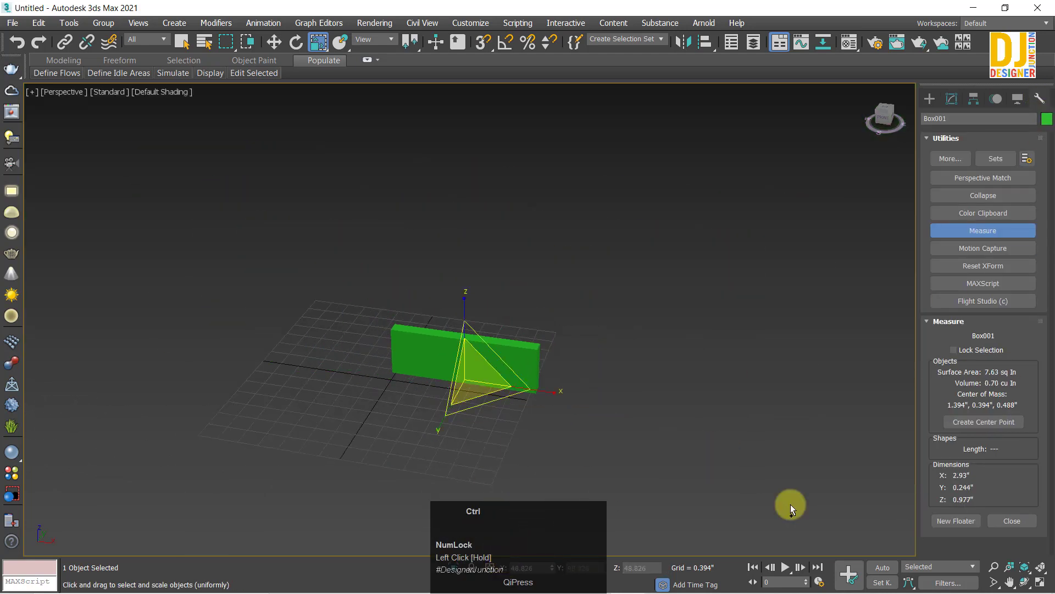
# - Restore the enlarged scale so the box measures 12.85 × 1.071 × 4.283 while parameters stay 0.5, 6.0, 2.0
pyautogui.press('ctrl+z')
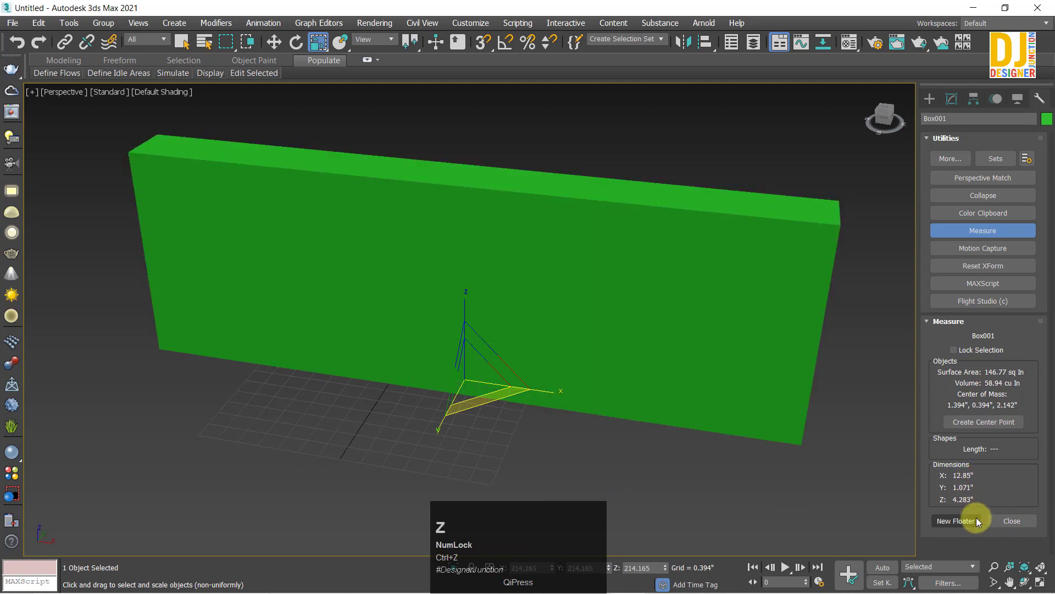
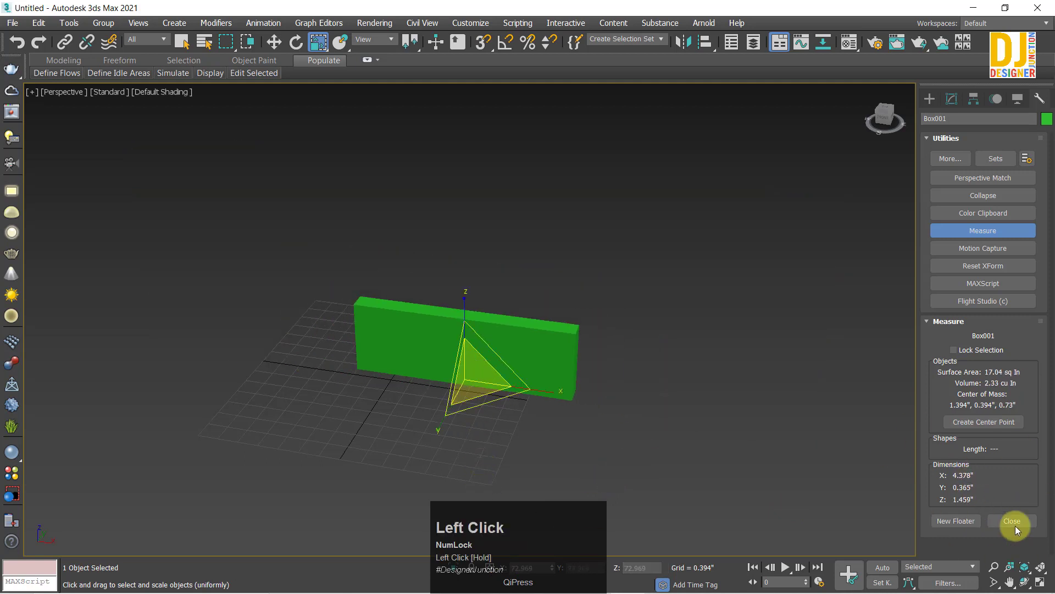
pyautogui.press('ctrl+z')
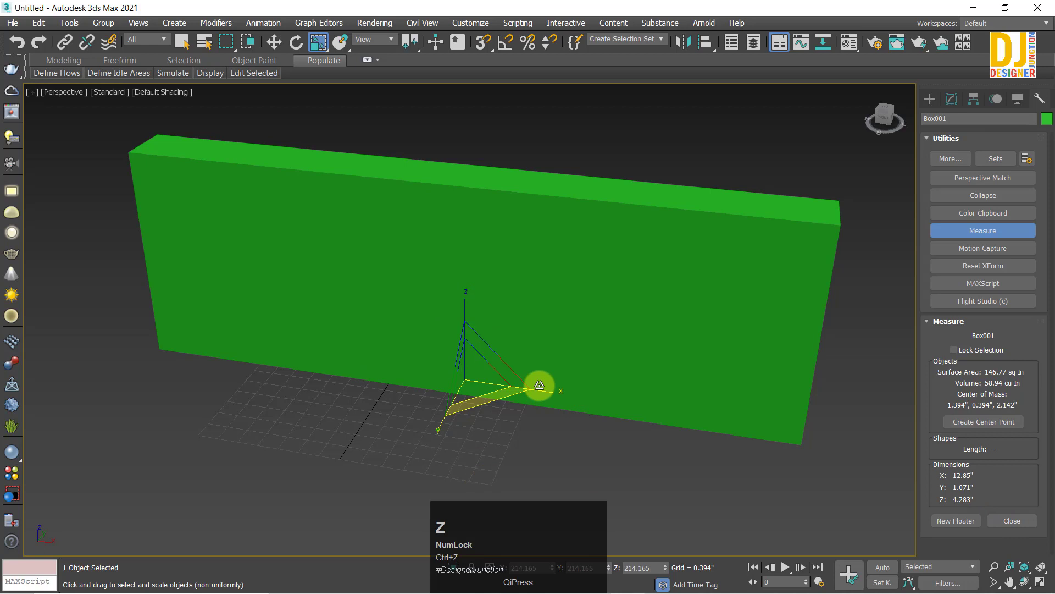
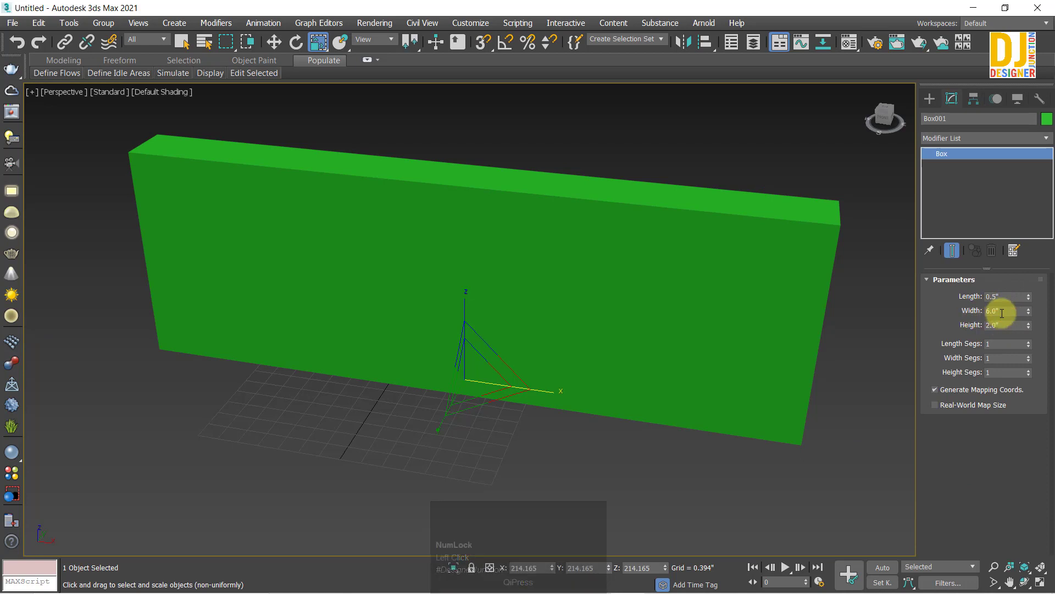
# - Compare the scaled box's Measure readout against its unchanged 0.5 × 6.0 × 2.0 parameters
pyautogui.click(1047, 101)
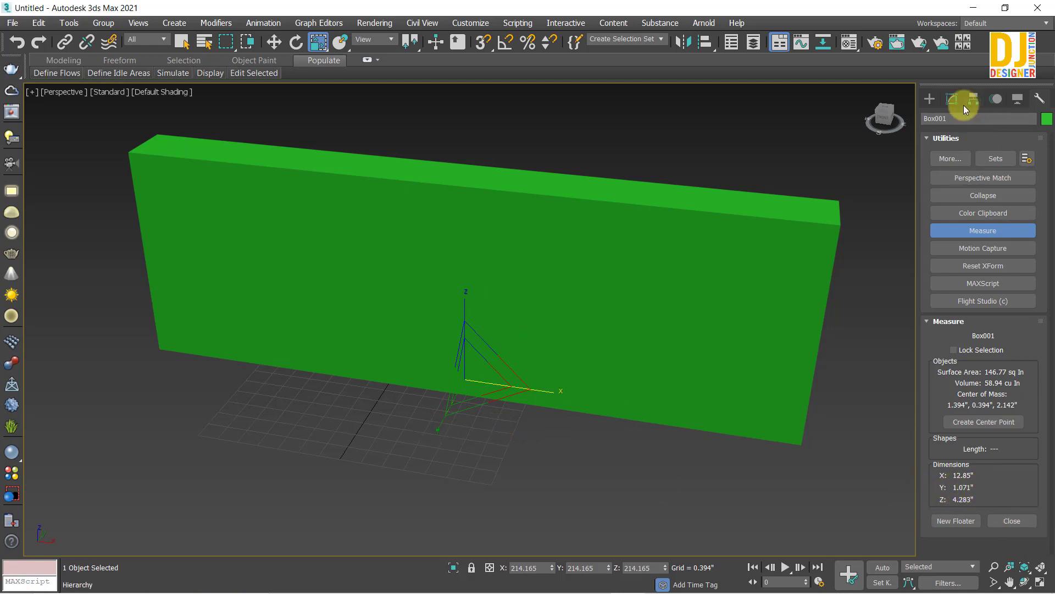
pyautogui.click(959, 101)
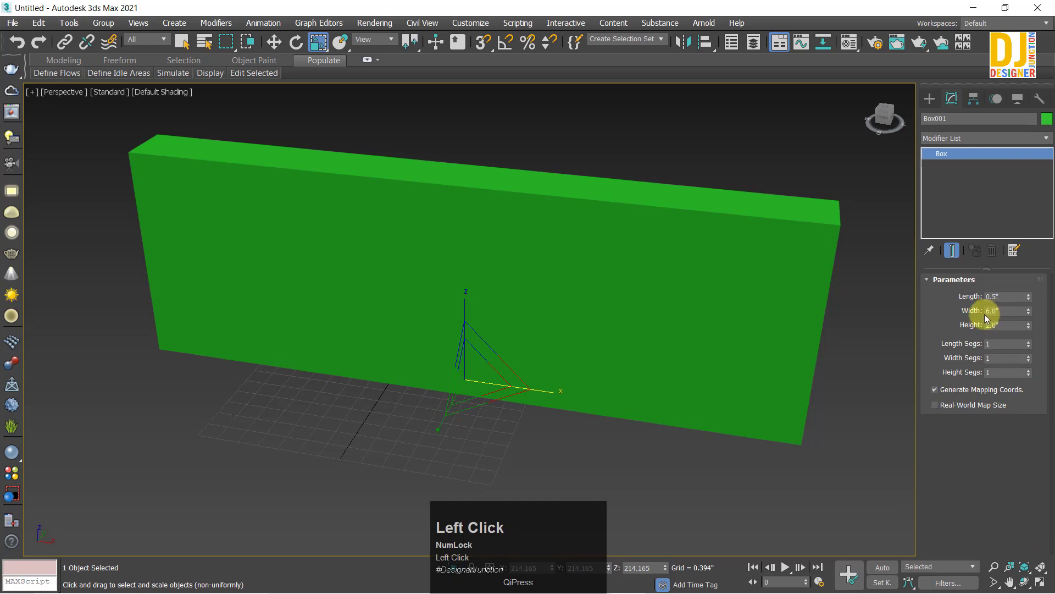
pyautogui.click(1041, 99)
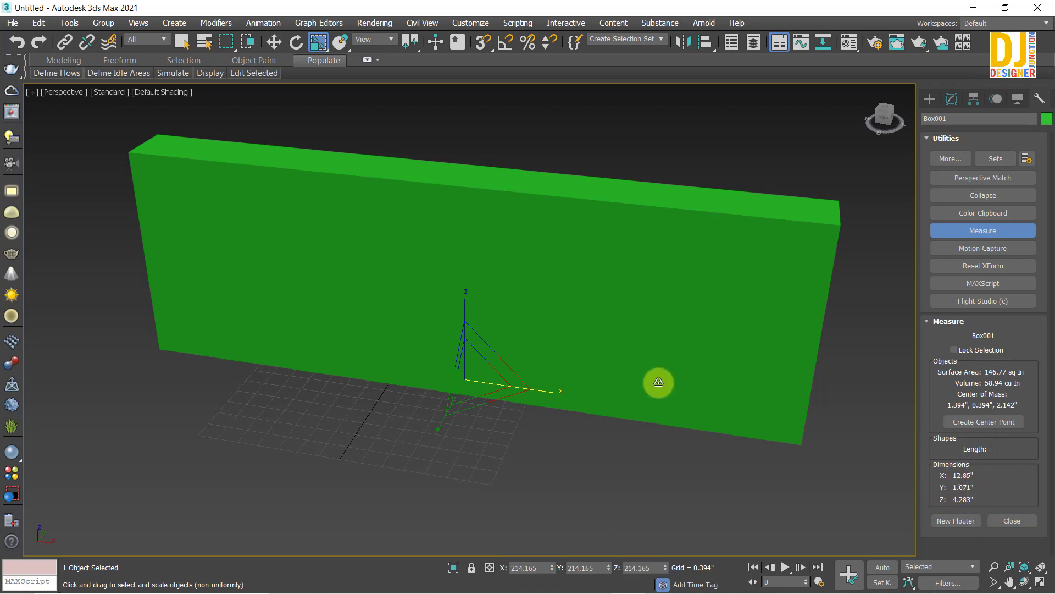
pyautogui.press('w')
pyautogui.click(953, 102)
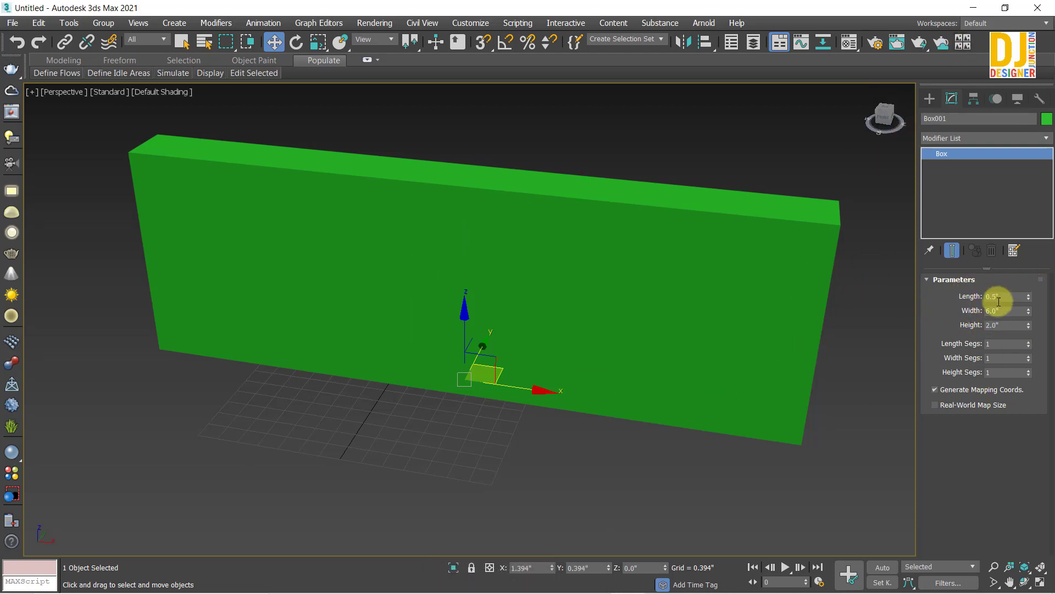
# - Convert the box to an Editable Poly and view the scene as a front wireframe
pyautogui.rightClick(526, 280)
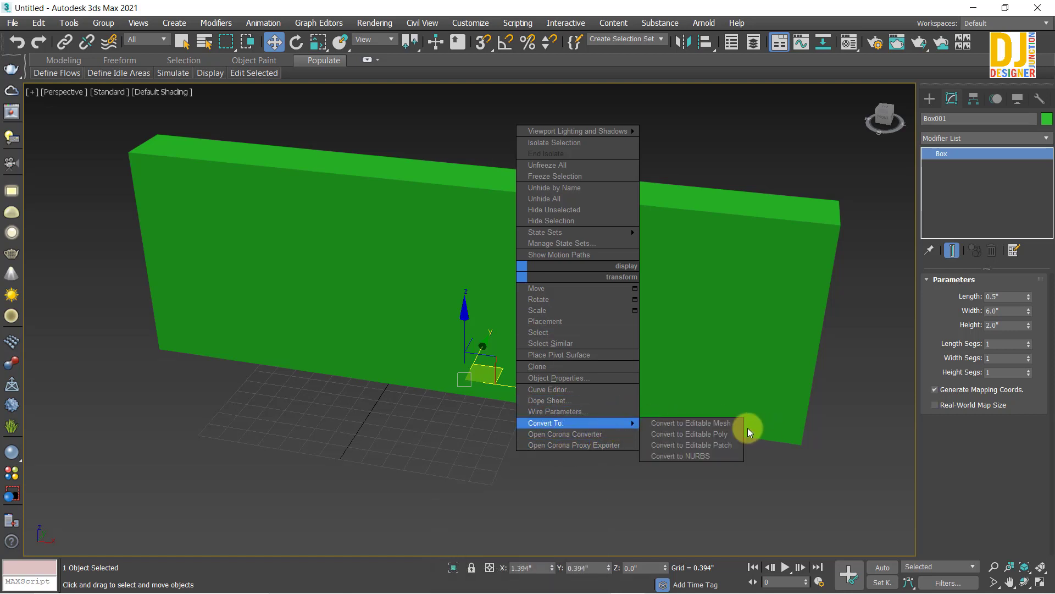
pyautogui.click(738, 435)
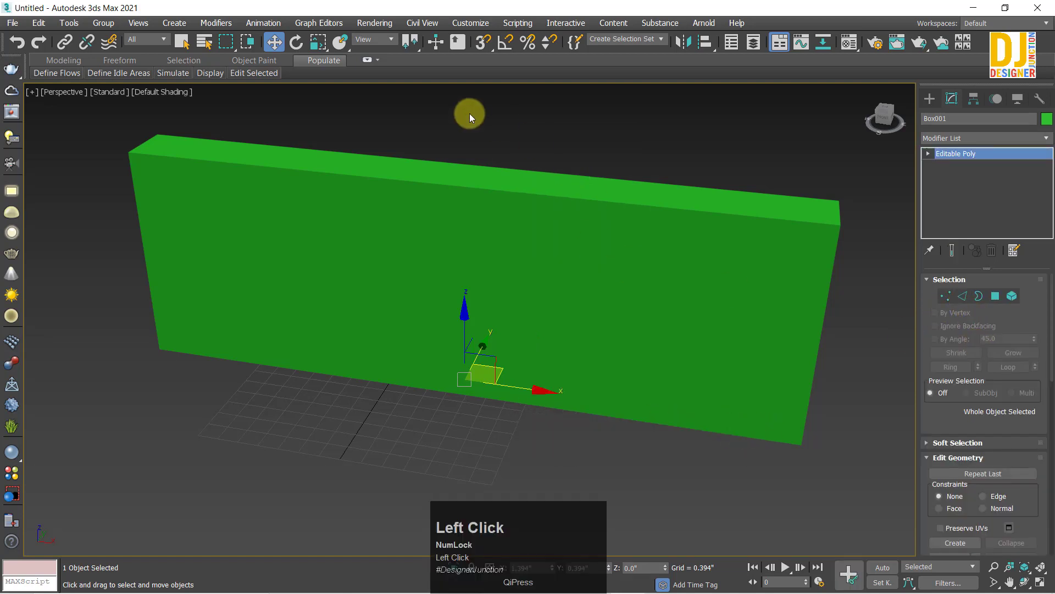
pyautogui.press('alt+w')
pyautogui.press('z')
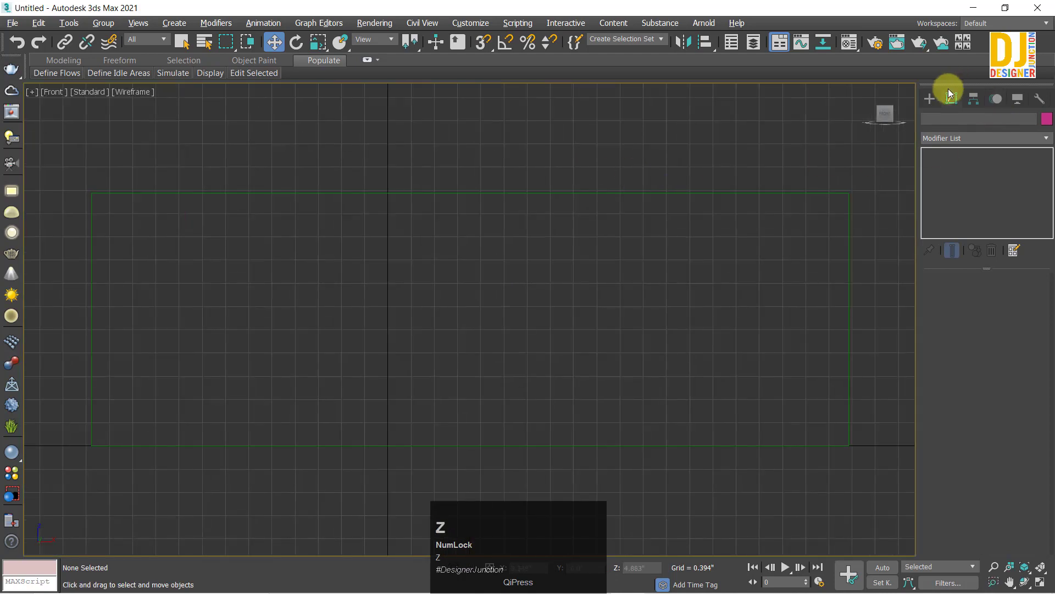
# - Select Box001, return to a shaded perspective view and measure it again at 146.77 sq in, 58.94 cu in
pyautogui.moveTo(931, 105); pyautogui.dragTo(755, 384)
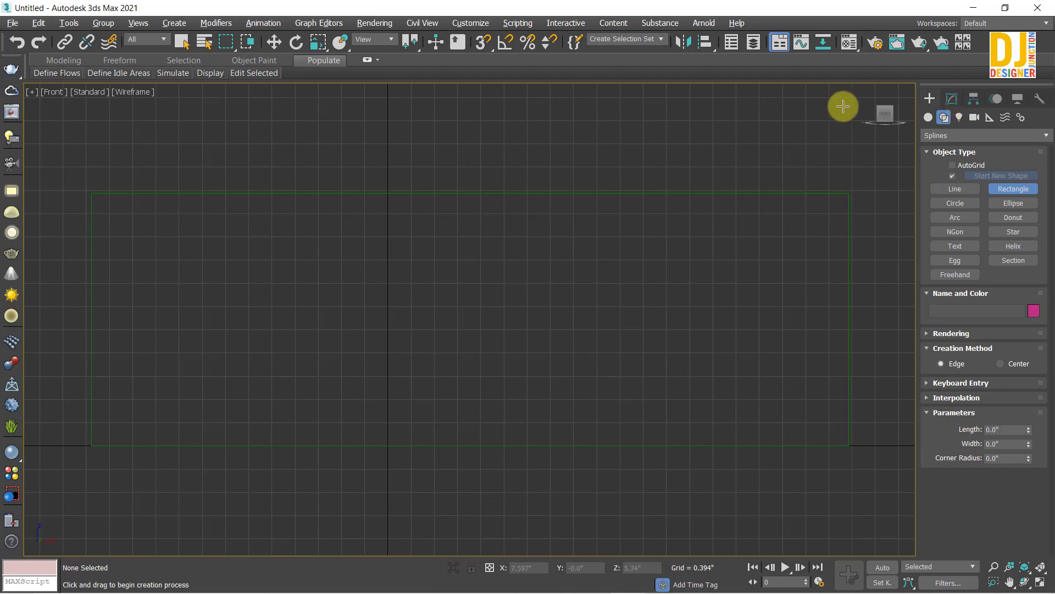
pyautogui.click(957, 99)
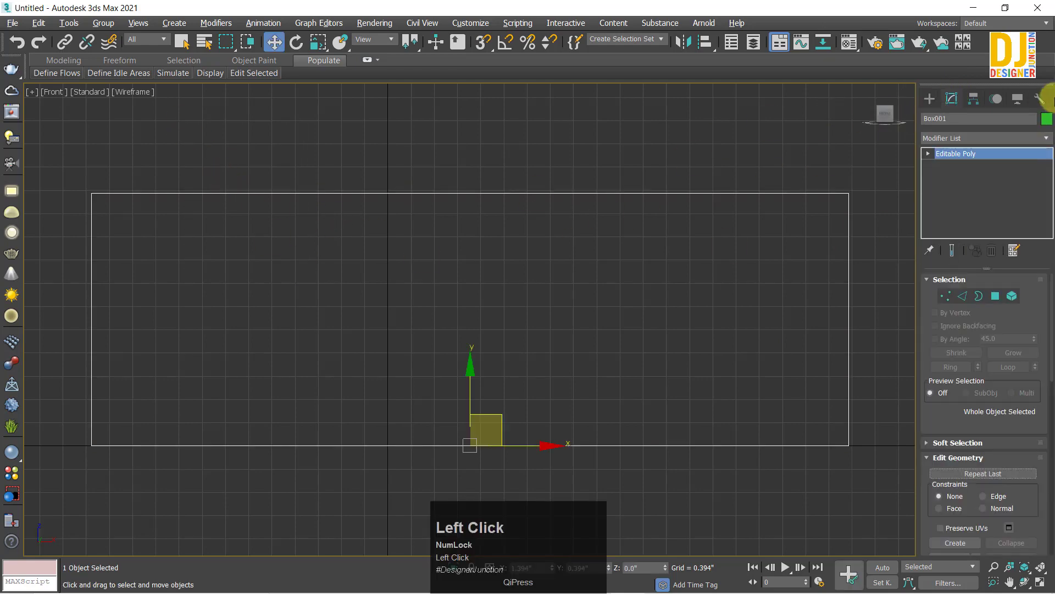
pyautogui.press('alt+w')
pyautogui.press('z')
pyautogui.middleClick(493, 282)
pyautogui.press('z')
pyautogui.middleClick(483, 269)
pyautogui.scroll(-3)
pyautogui.moveTo(464, 259); pyautogui.dragTo(958, 103)
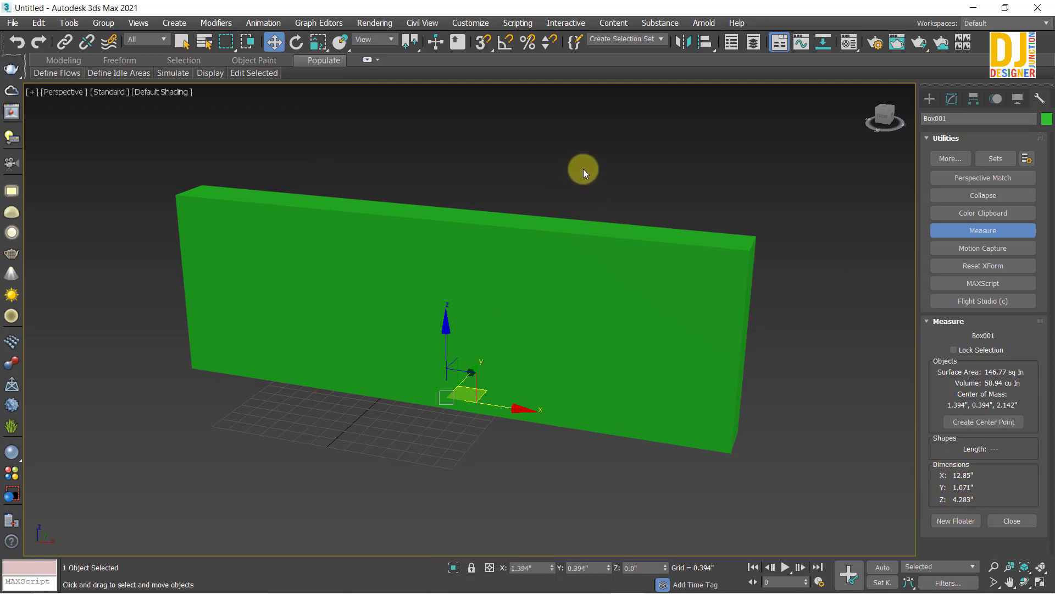
# - Delete Box001 so Measure reports No Object Selected in the empty scene
pyautogui.click(957, 104)
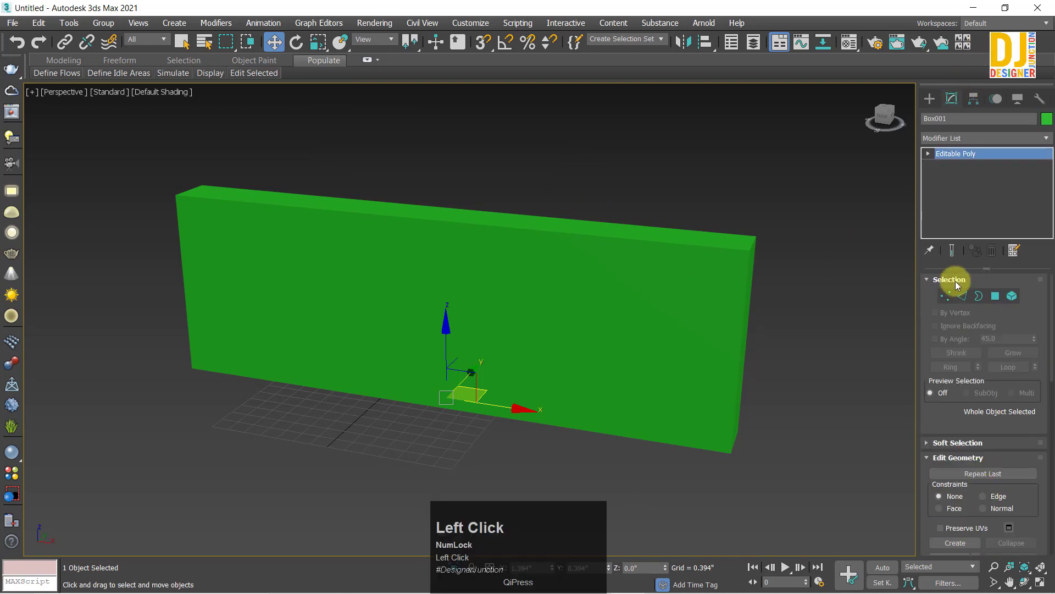
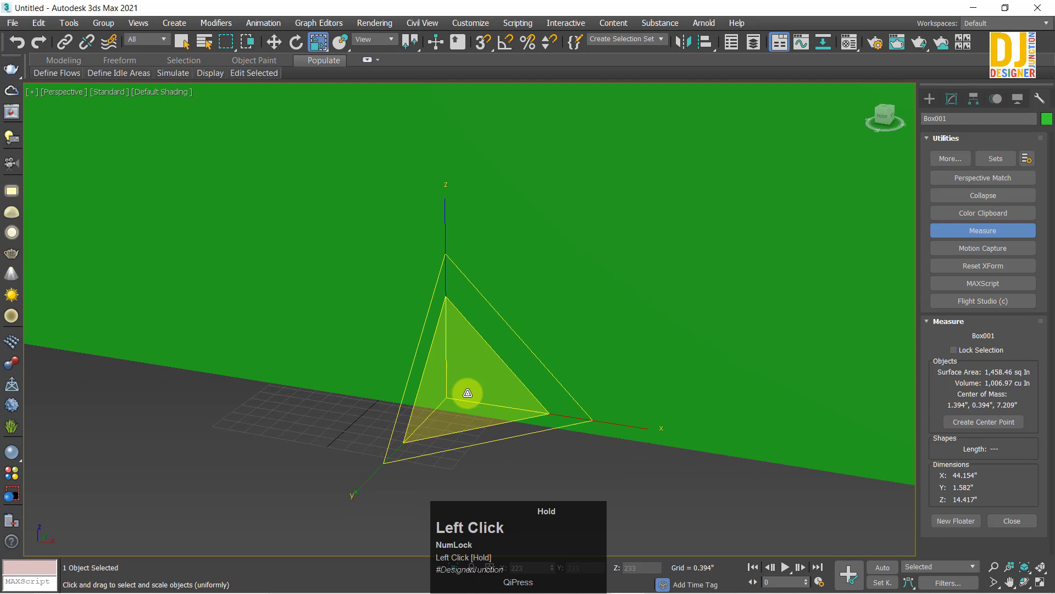
pyautogui.press('ctrl+z')
pyautogui.press('w')
pyautogui.press('w')
pyautogui.moveTo(450, 350); pyautogui.dragTo(935, 105)
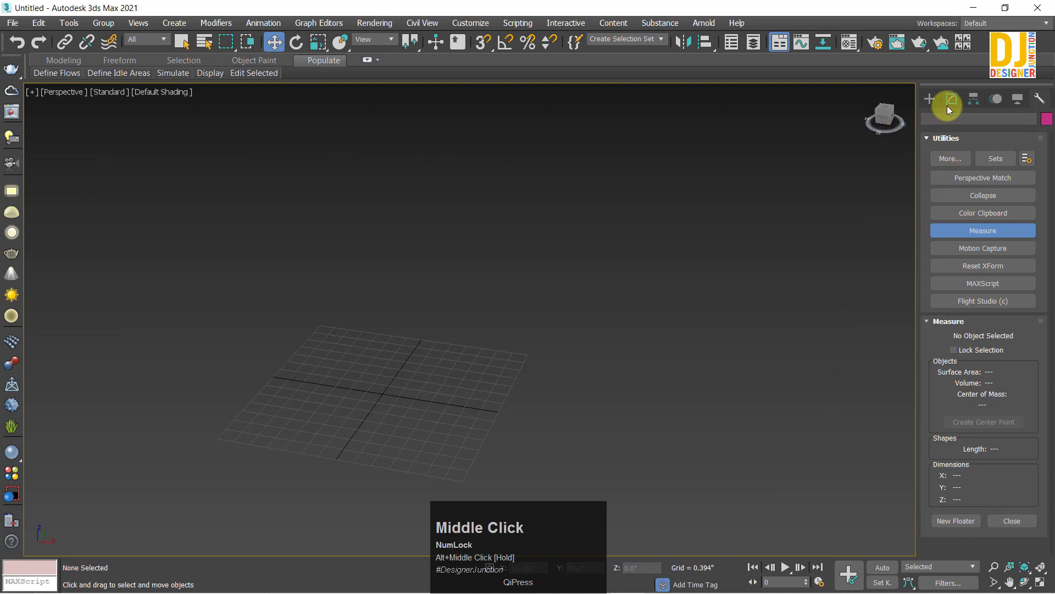
# - Create a sphere at the centre of the grid and zoom the view in close on it
pyautogui.click(935, 105)
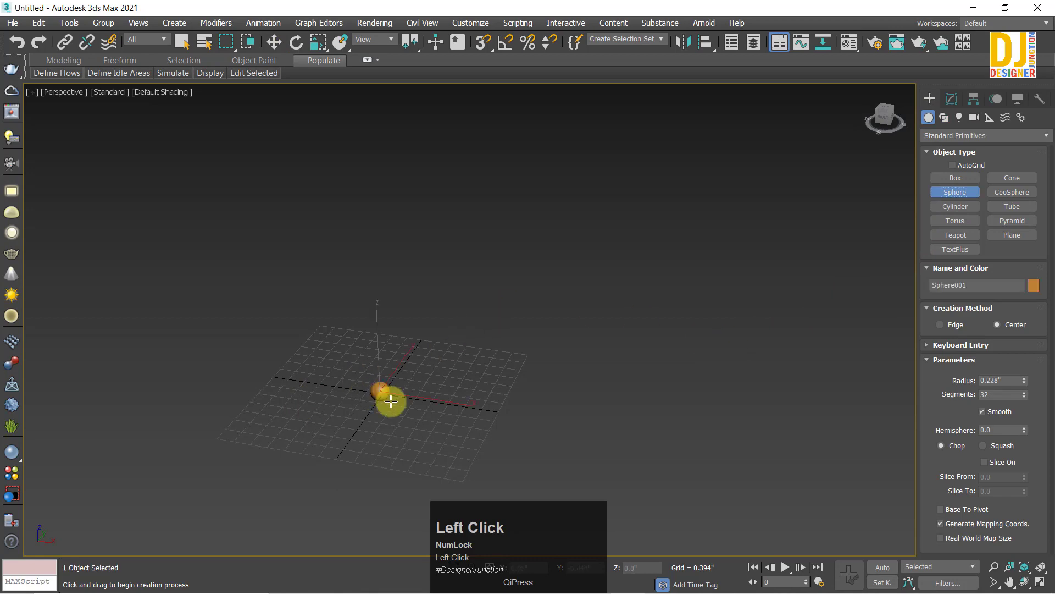
pyautogui.press('z')
pyautogui.write('zw')
pyautogui.click(470, 233)
pyautogui.press('alt+w')
pyautogui.press('z')
pyautogui.middleClick(488, 365)
pyautogui.scroll(-3)
pyautogui.moveTo(487, 229); pyautogui.dragTo(766, 460)
pyautogui.press('alt+w')
pyautogui.click(958, 98)
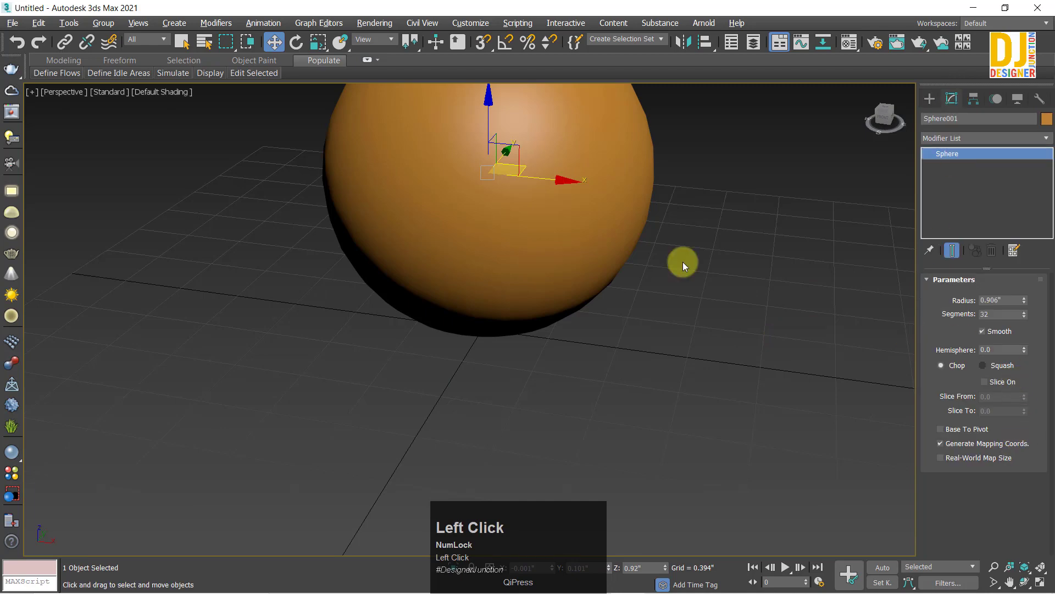
# - Set the sphere's Radius to 1.0 in its Parameters rollout, checking it from front and perspective views
pyautogui.press('z')
pyautogui.moveTo(568, 262); pyautogui.dragTo(525, 253)
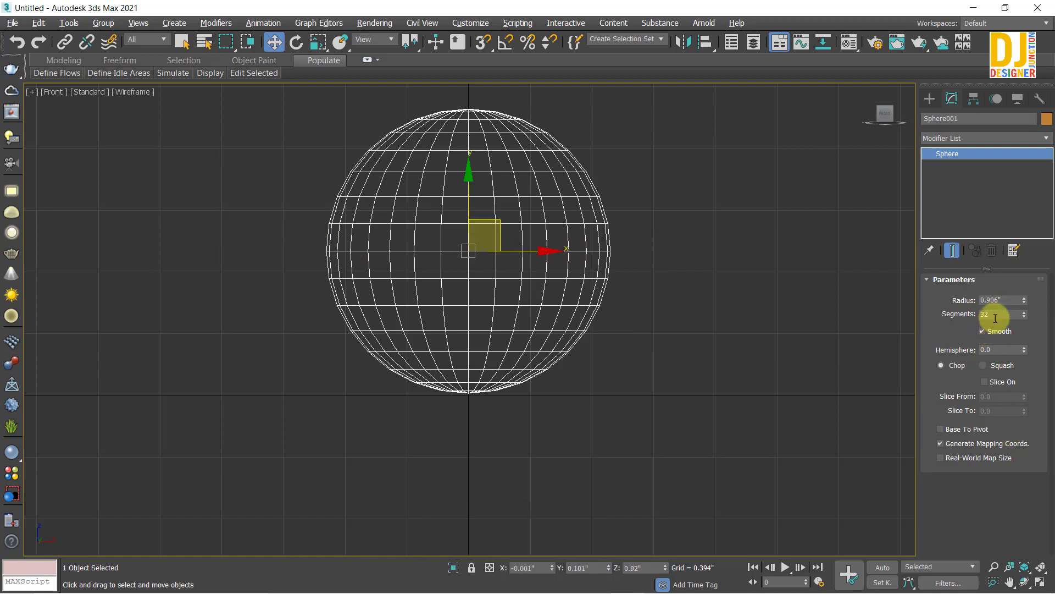
pyautogui.click(1006, 295)
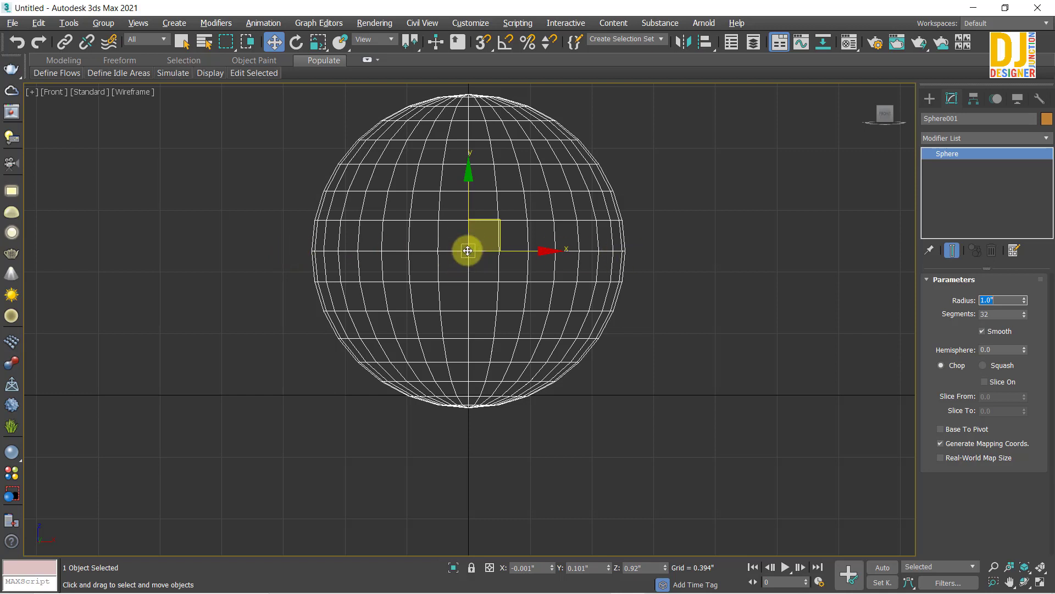
pyautogui.press('z')
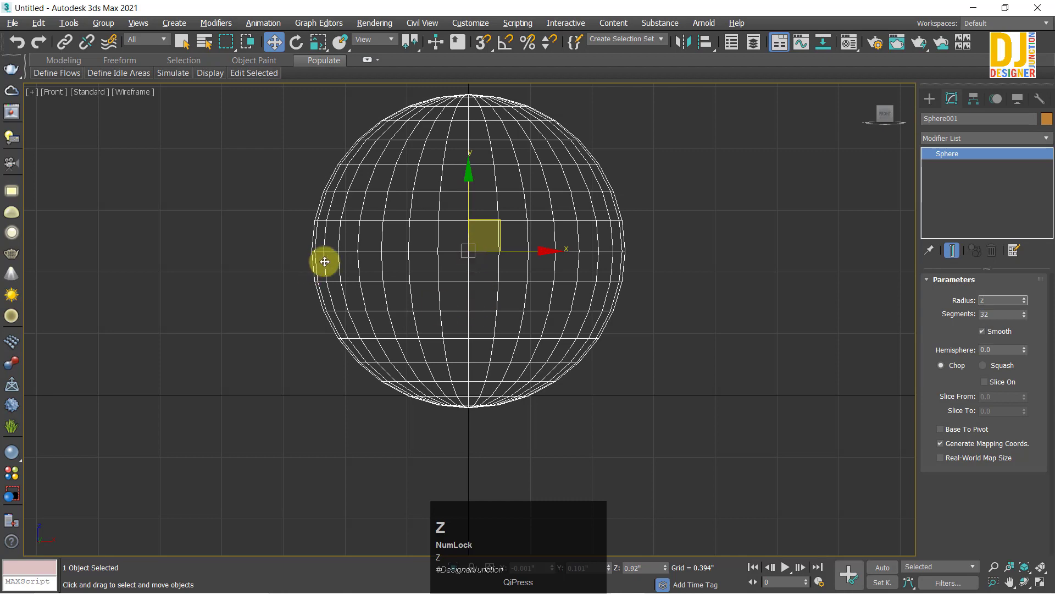
pyautogui.click(981, 309)
pyautogui.middleClick(494, 311)
pyautogui.press('alt+w')
pyautogui.press('z')
pyautogui.scroll(-3)
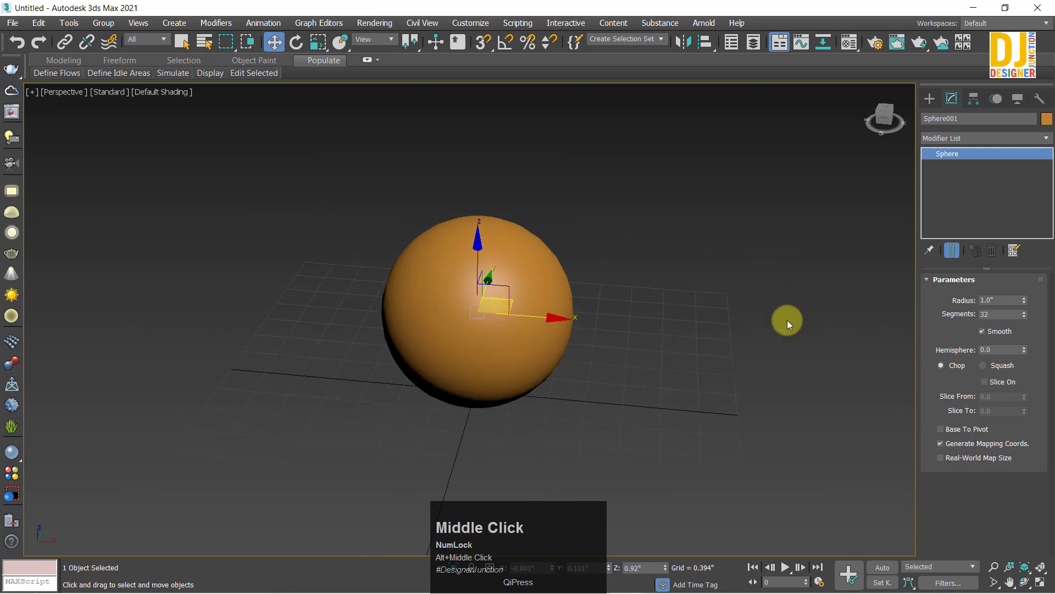
pyautogui.press('alt+w')
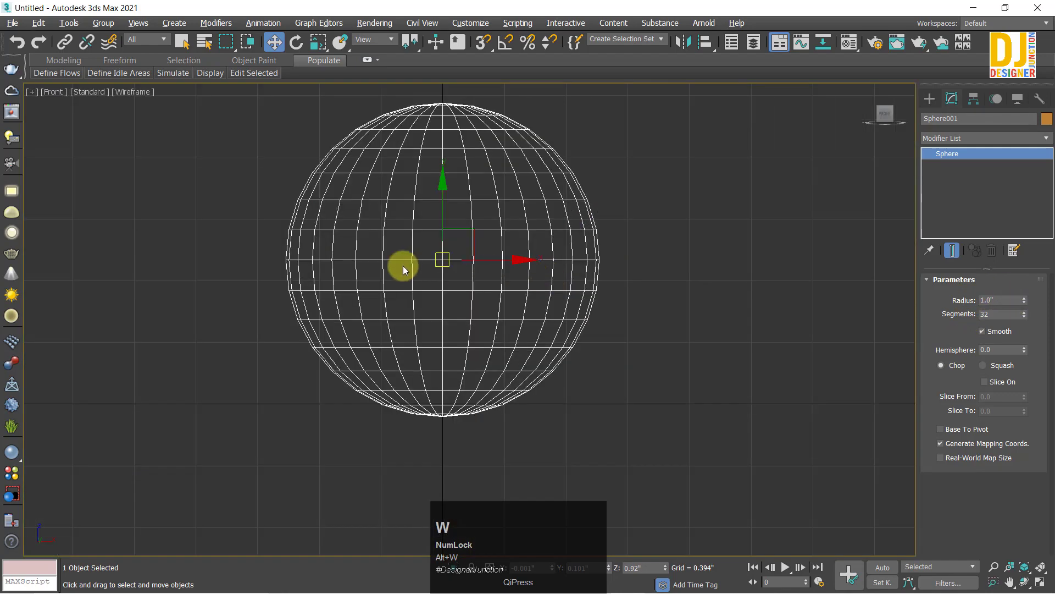
# - Convert the sphere to an Editable Poly and measure it at 2.0 × 2.0 × 2.0, 12.47 sq in
pyautogui.press('alt+w')
pyautogui.rightClick(469, 230)
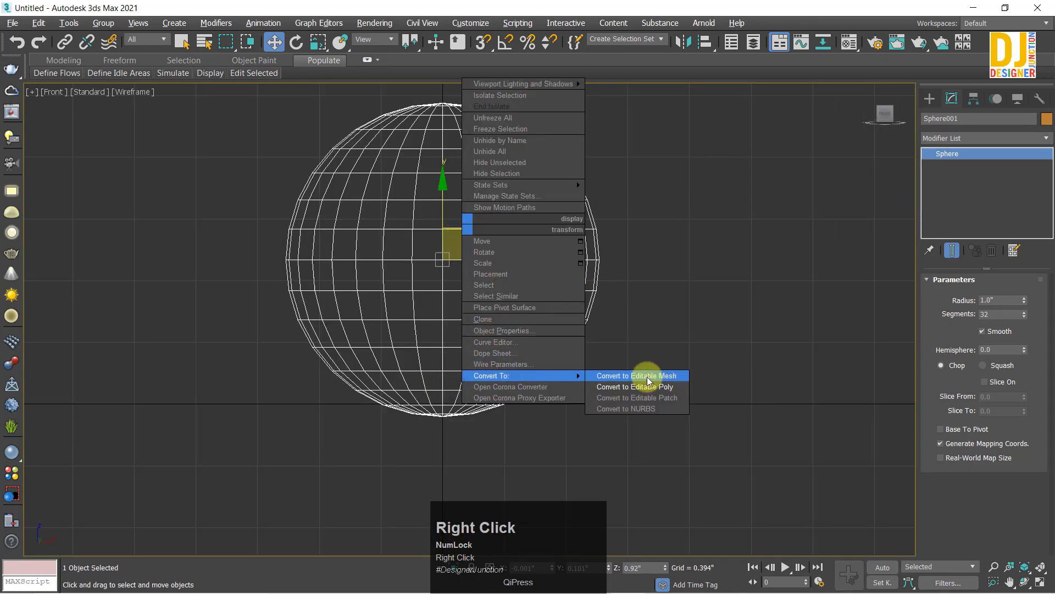
pyautogui.click(637, 387)
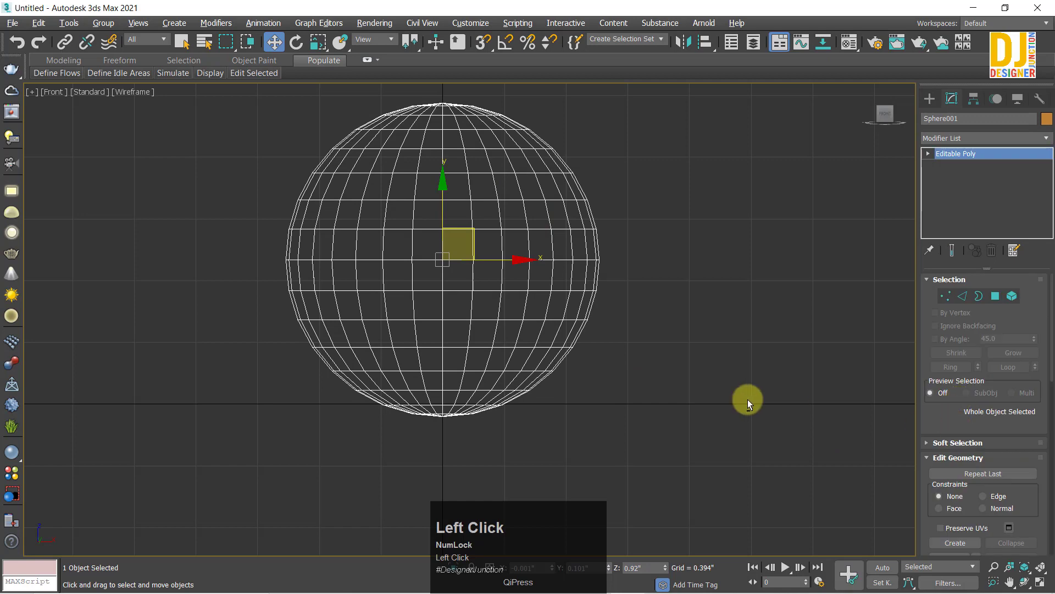
pyautogui.press('alt+w')
pyautogui.press('z')
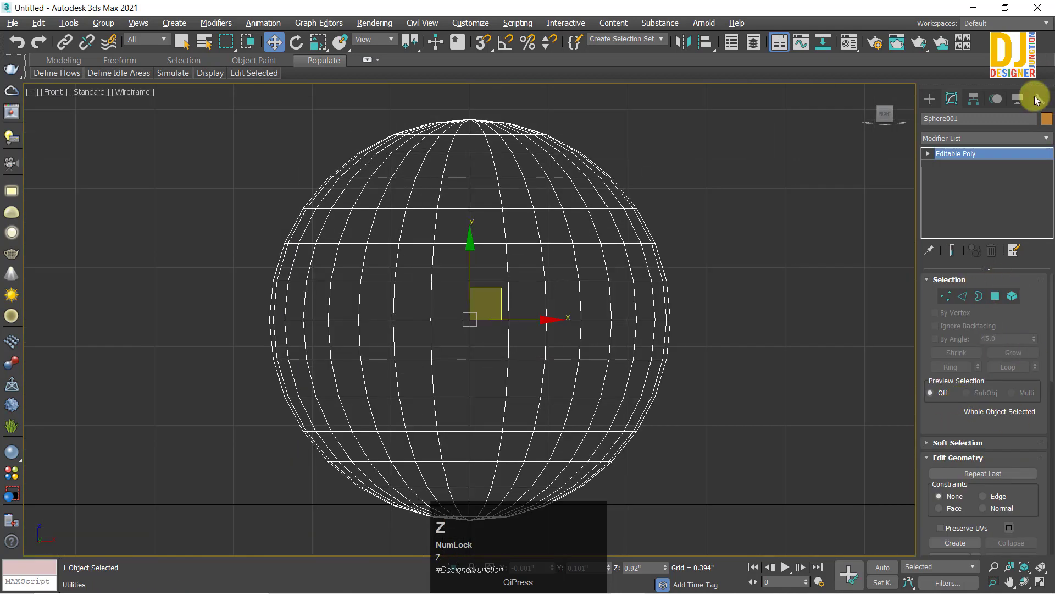
pyautogui.click(1043, 101)
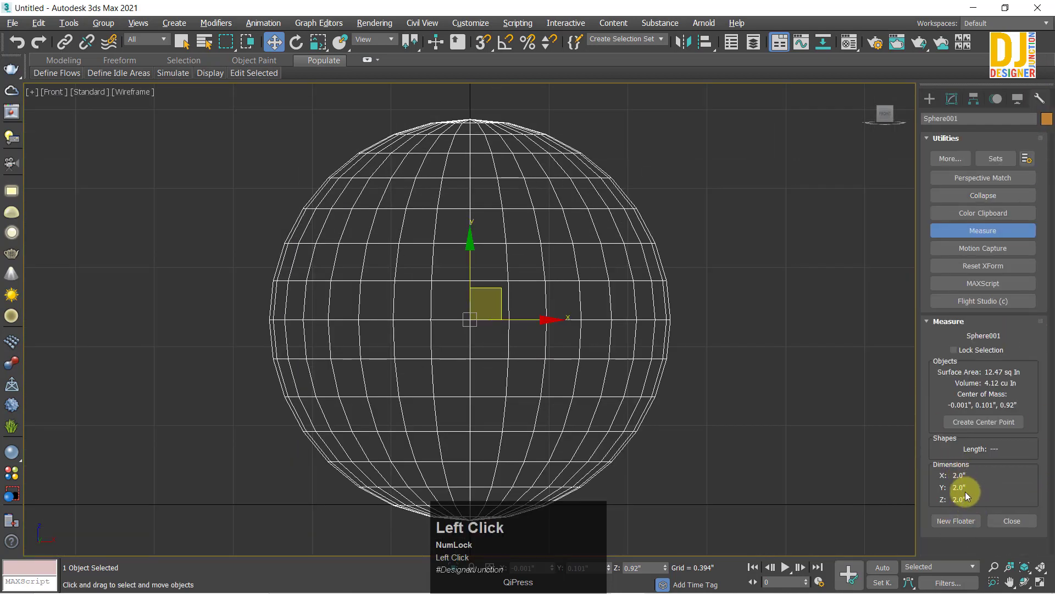
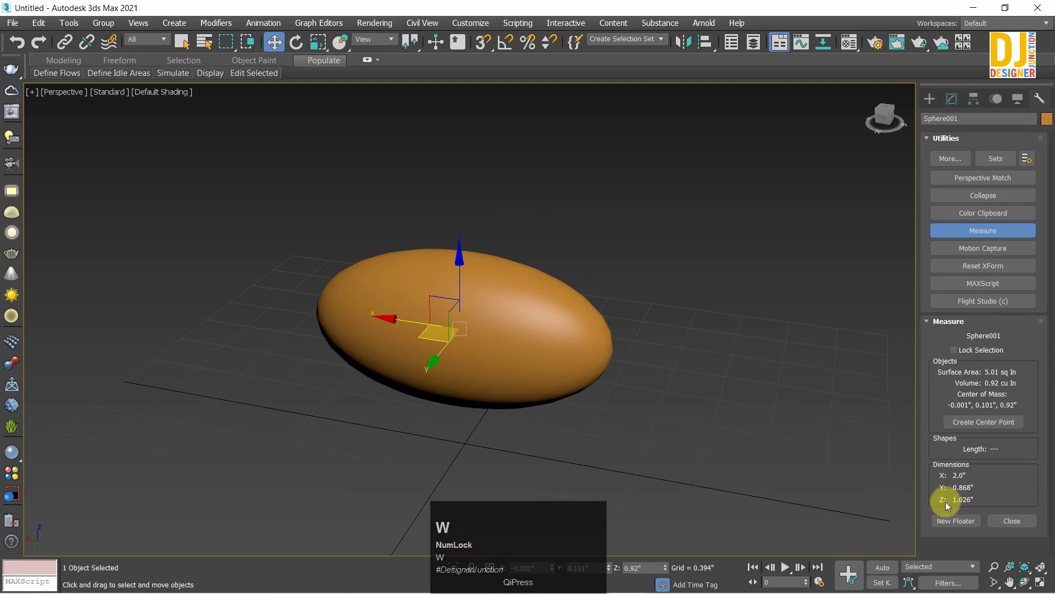
# - Orbit the view around the flattened ellipsoid measuring 2.0 × 0.868 × 1.026
pyautogui.moveTo(477, 350); pyautogui.dragTo(446, 384)
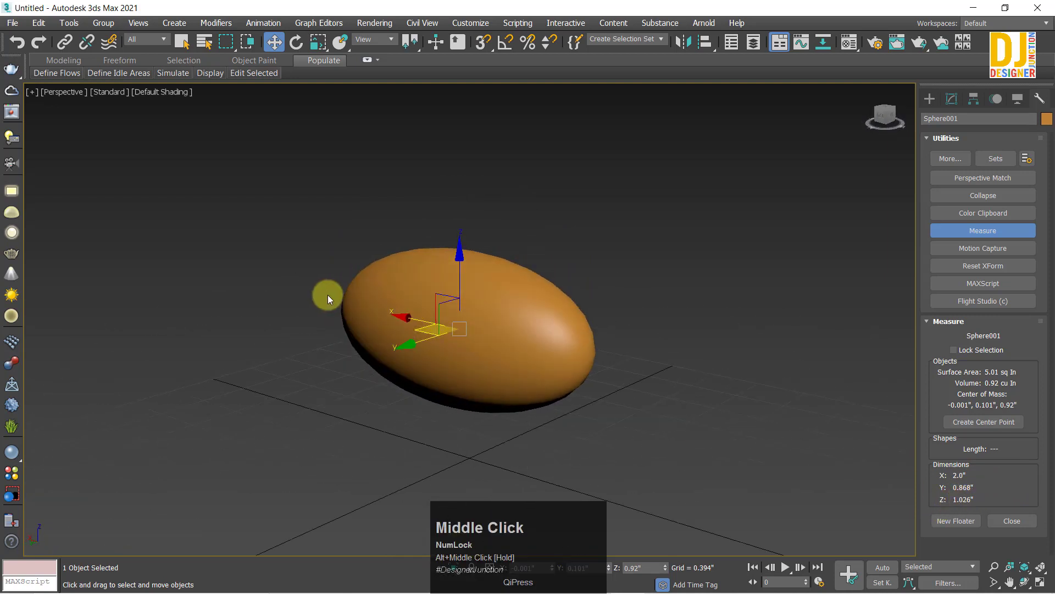
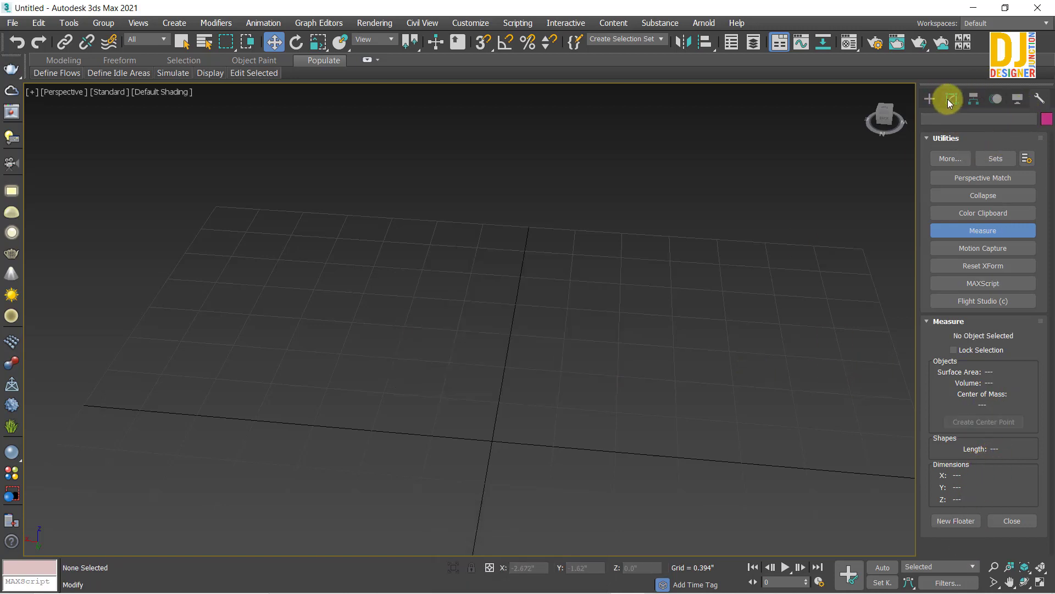
pyautogui.click(938, 101)
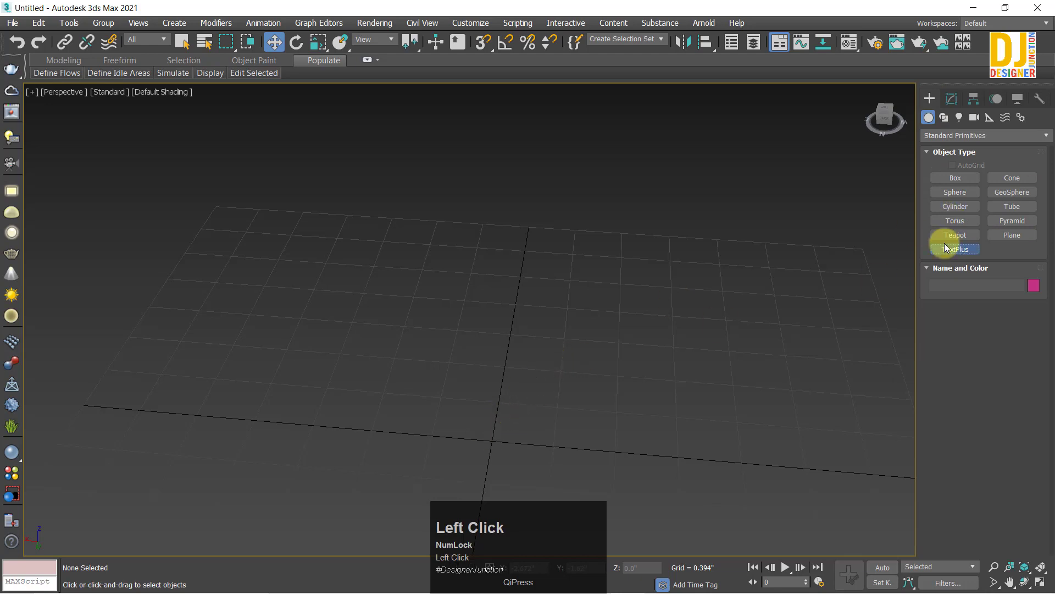
pyautogui.click(505, 439)
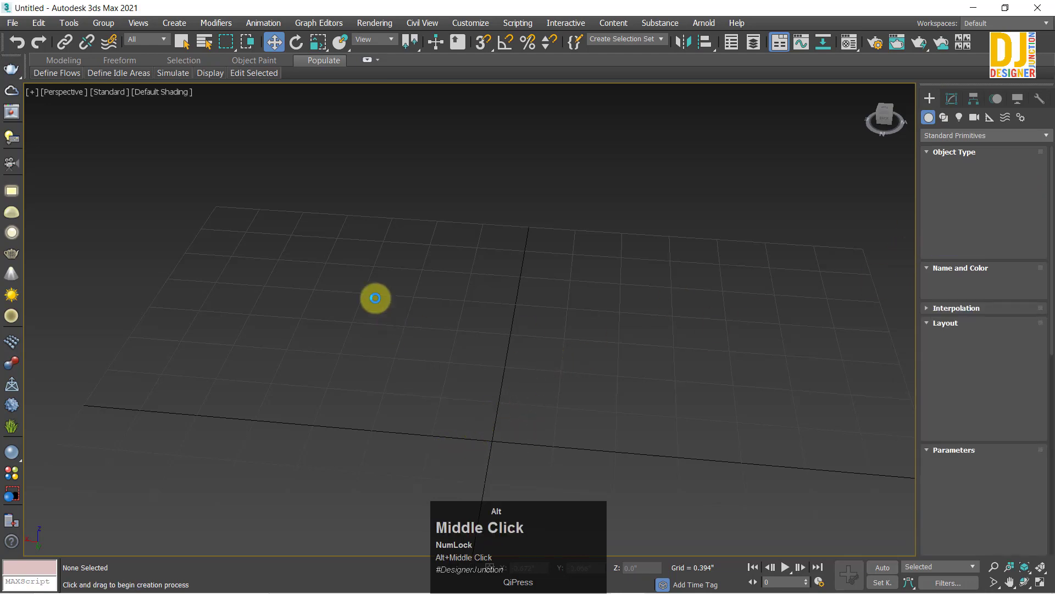
pyautogui.middleClick(348, 264)
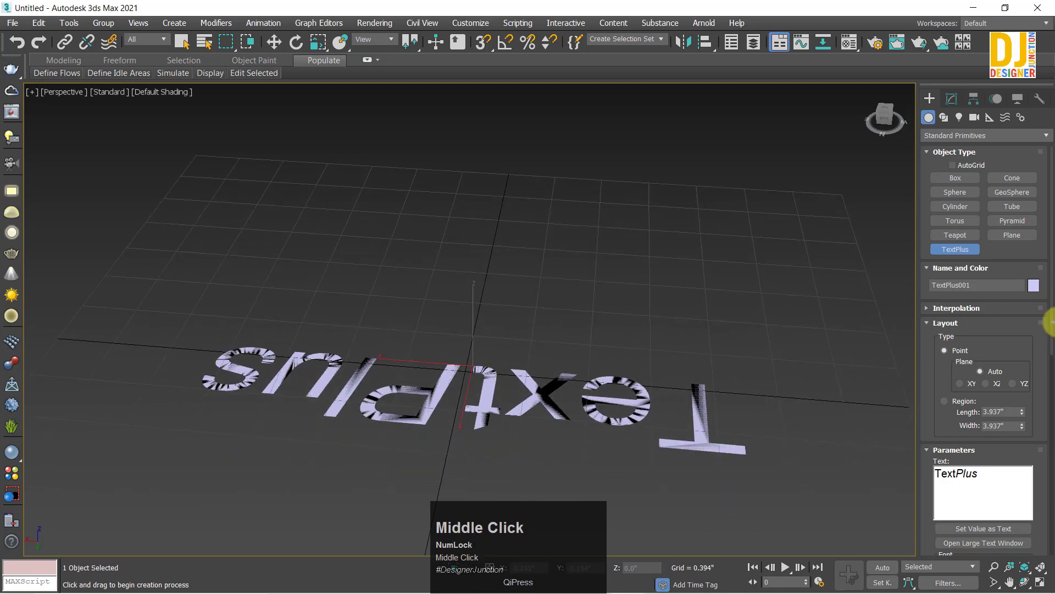
pyautogui.scroll(-3)
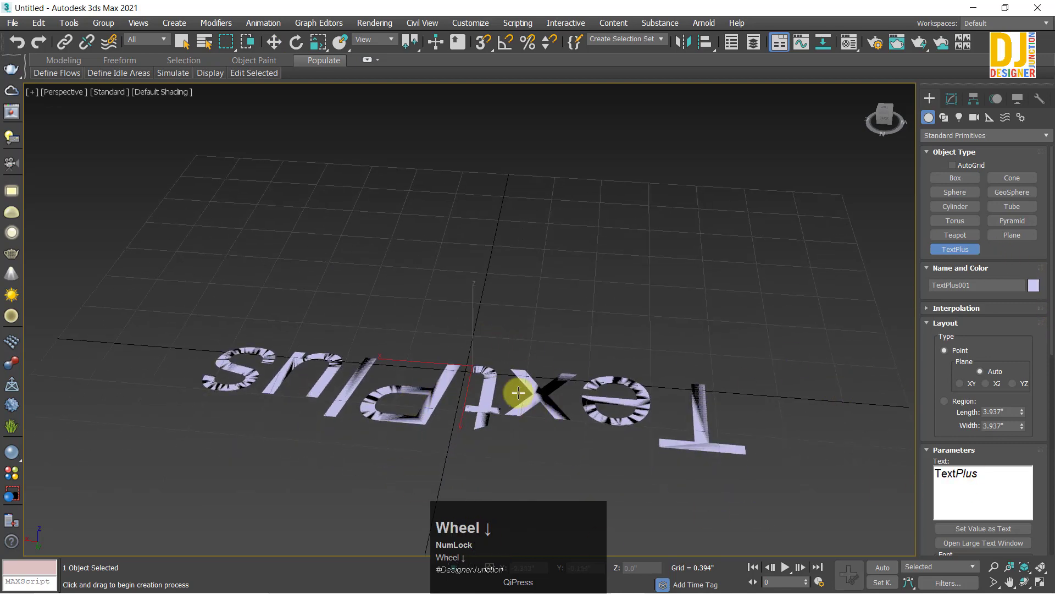
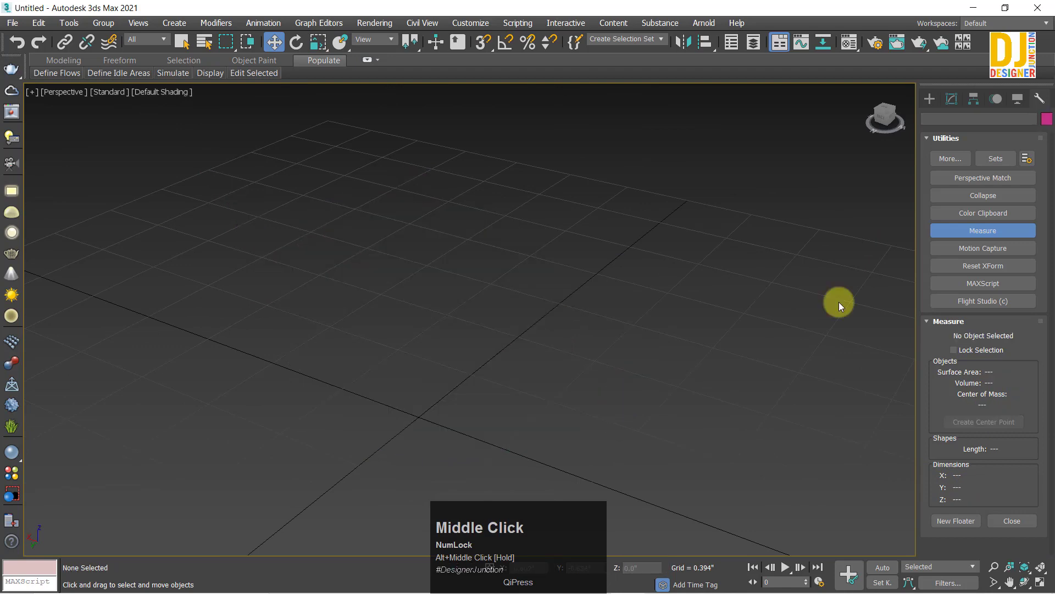
# - Maximise the Top viewport and choose the Line spline tool under Create > Shapes
pyautogui.press('alt+w')
pyautogui.press('z')
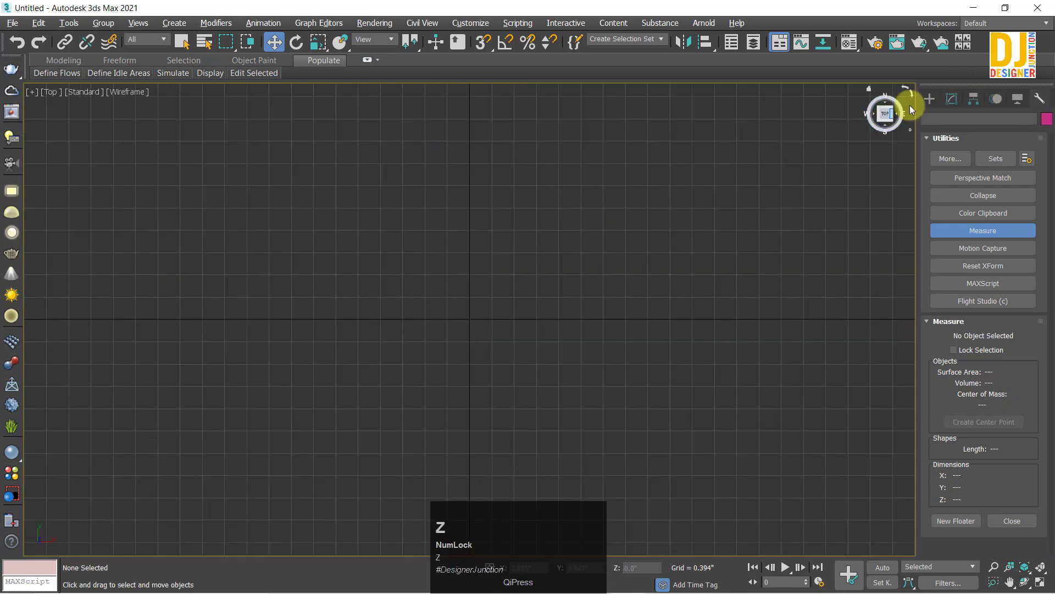
pyautogui.click(933, 102)
pyautogui.click(257, 256)
pyautogui.middleClick(488, 176)
# - Draw a straight line left to right, then a long winding curved line (Line002) across the grid
pyautogui.click(216, 256)
pyautogui.click(721, 262)
pyautogui.rightClick(794, 191)
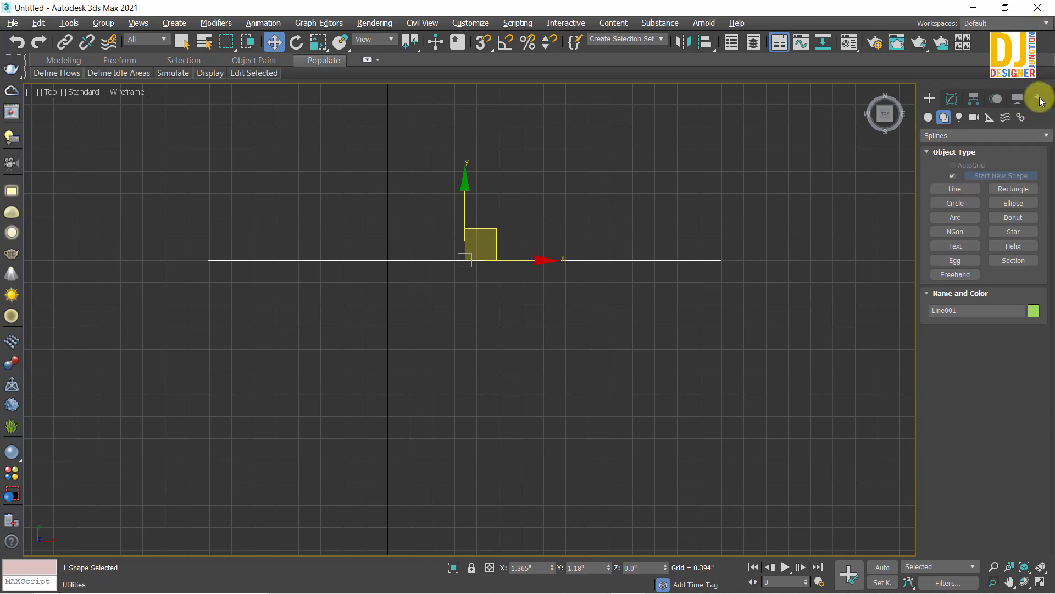
pyautogui.moveTo(962, 190); pyautogui.dragTo(448, 457)
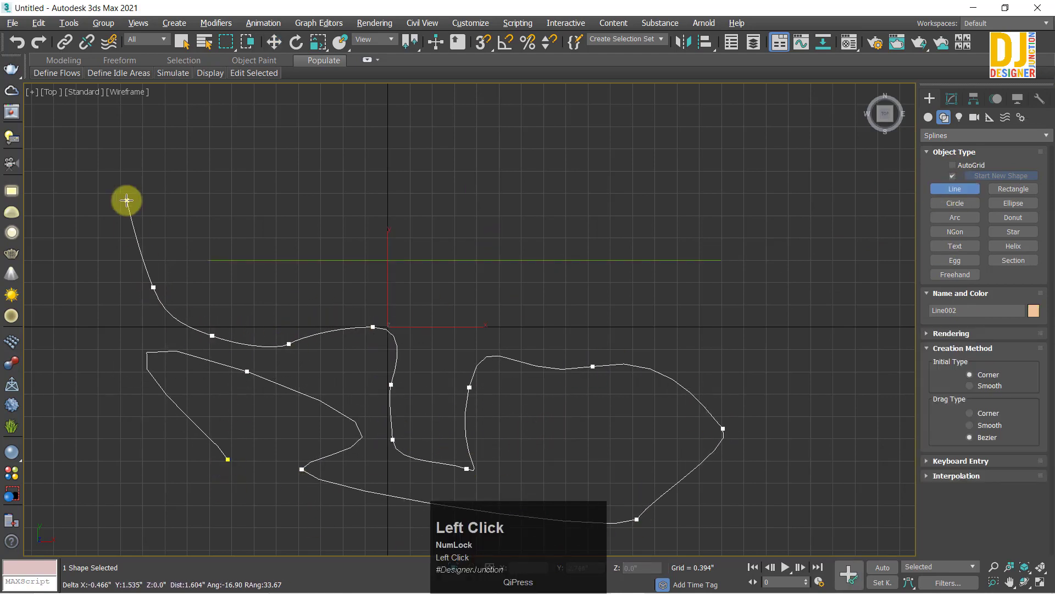
pyautogui.rightClick(401, 114)
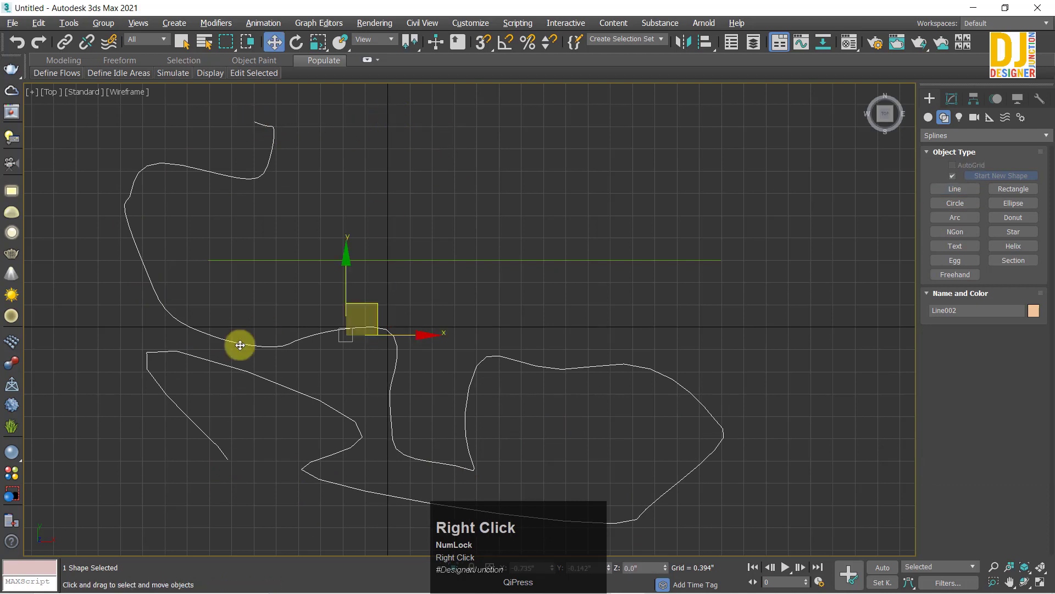
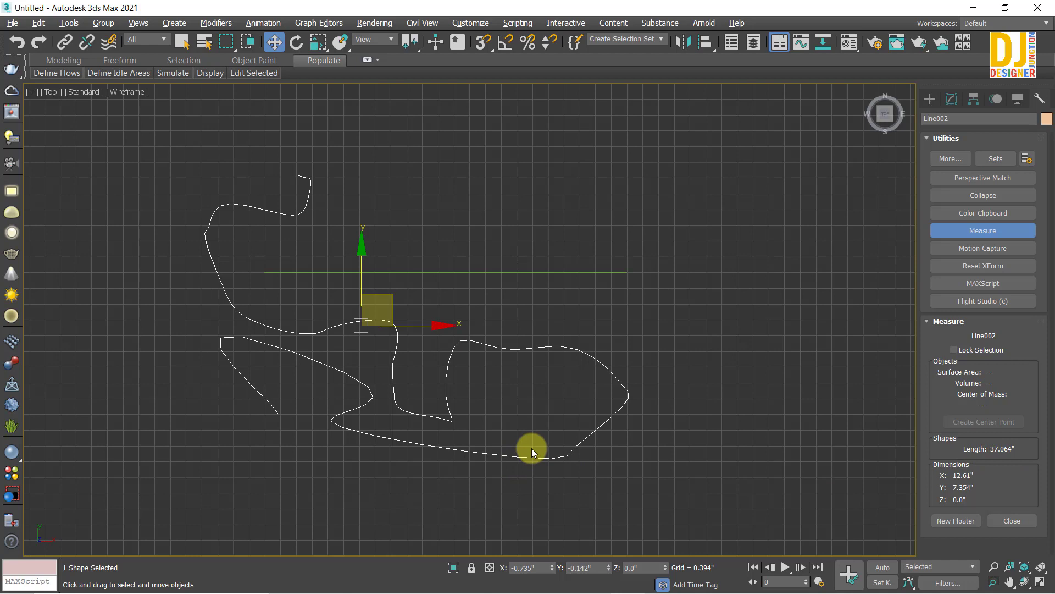
# - Select the straight Line001 and frame it in the viewport for editing
pyautogui.click(300, 258)
pyautogui.press('z')
pyautogui.scroll(-3)
pyautogui.middleClick(488, 327)
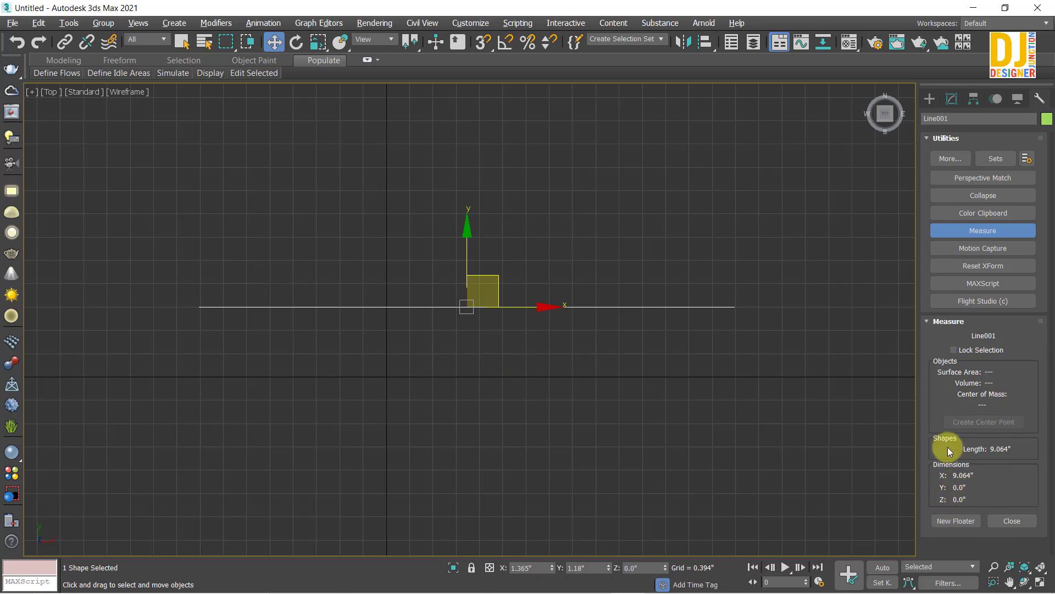
pyautogui.middleClick(636, 339)
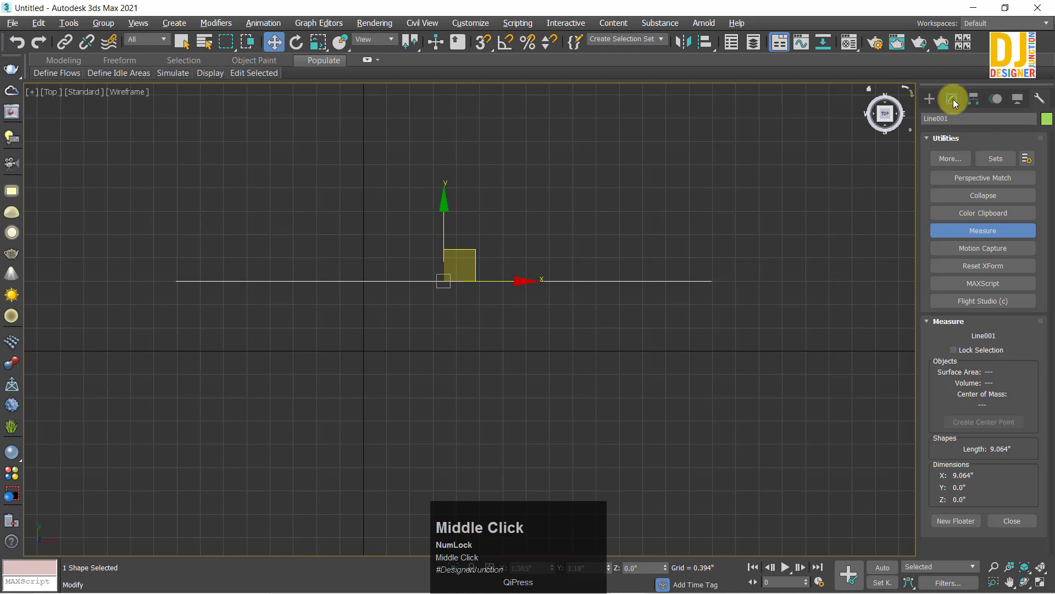
# - Lower the line's right vertex so it slopes, reading a measured length of 10.414 inches
pyautogui.moveTo(957, 104); pyautogui.dragTo(959, 102)
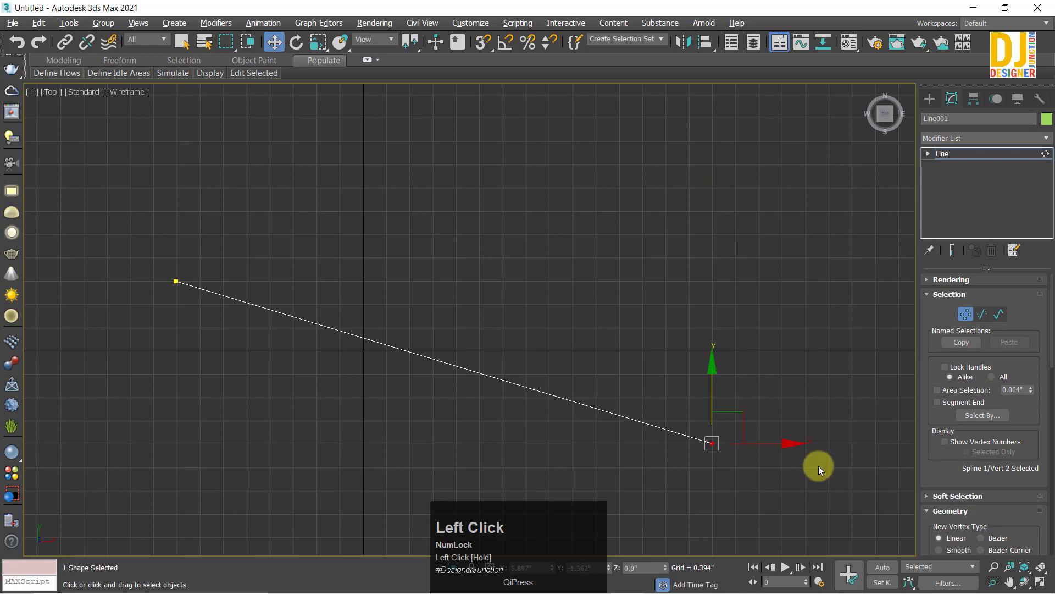
pyautogui.click(958, 99)
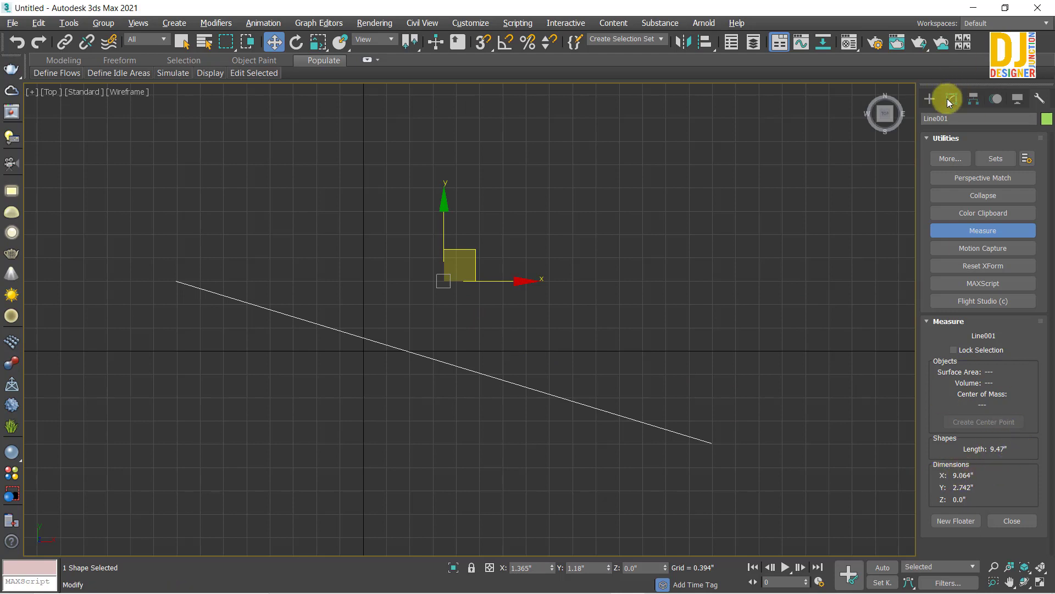
pyautogui.moveTo(952, 103); pyautogui.dragTo(1015, 457)
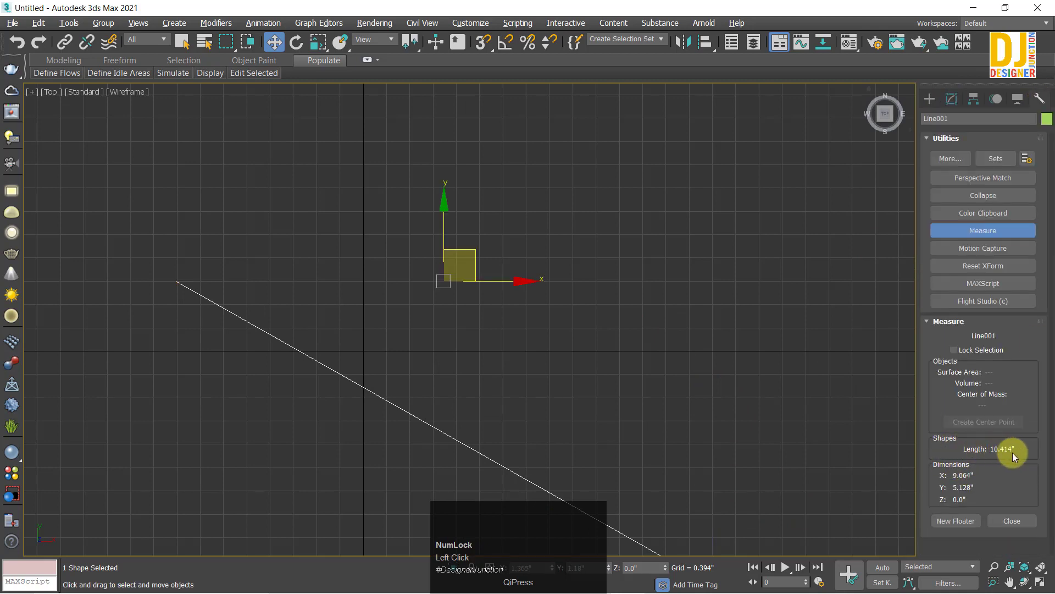
pyautogui.scroll(-3)
pyautogui.middleClick(525, 321)
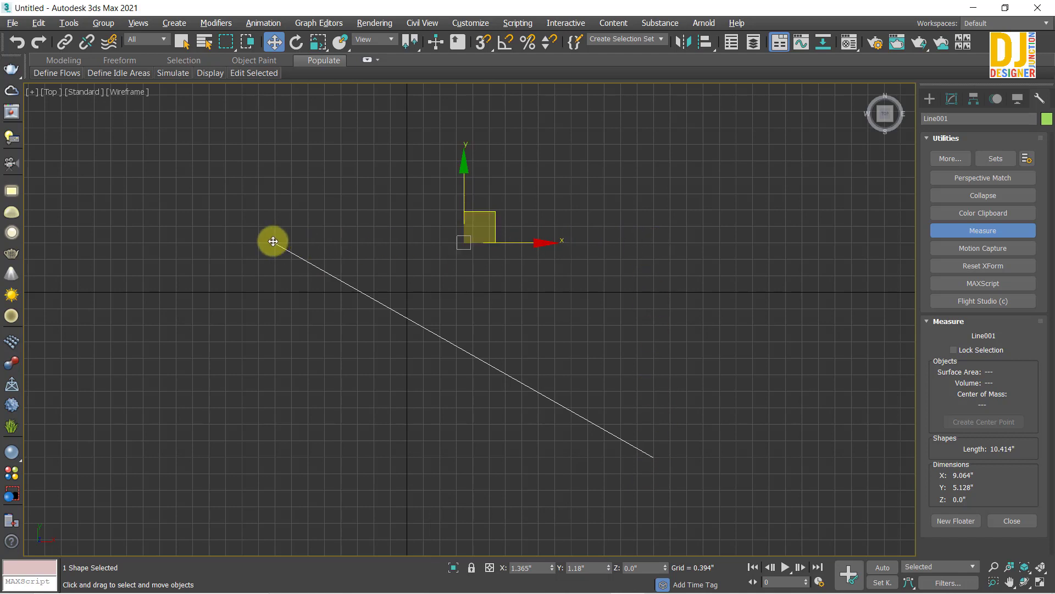
# - Draw a second horizontal line from the sloped line's left end and show the sloped line's measurements
pyautogui.click(656, 247)
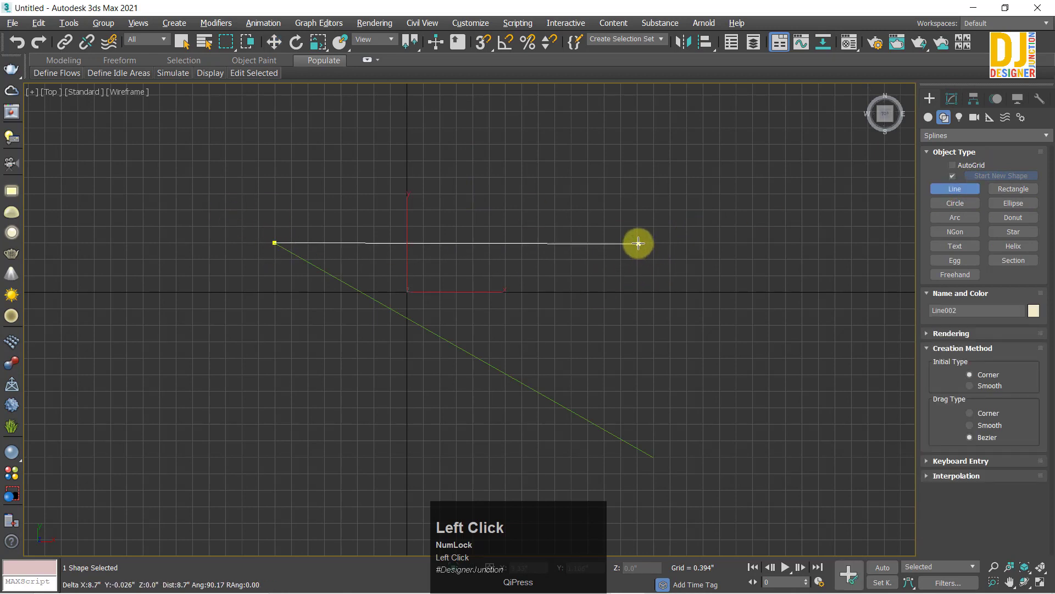
pyautogui.rightClick(715, 201)
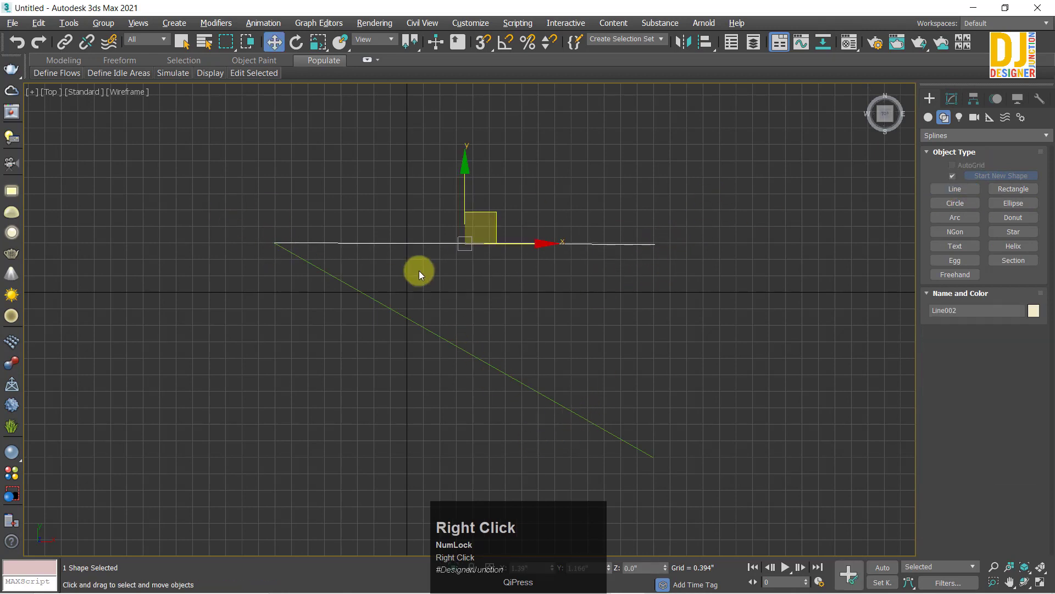
pyautogui.click(484, 401)
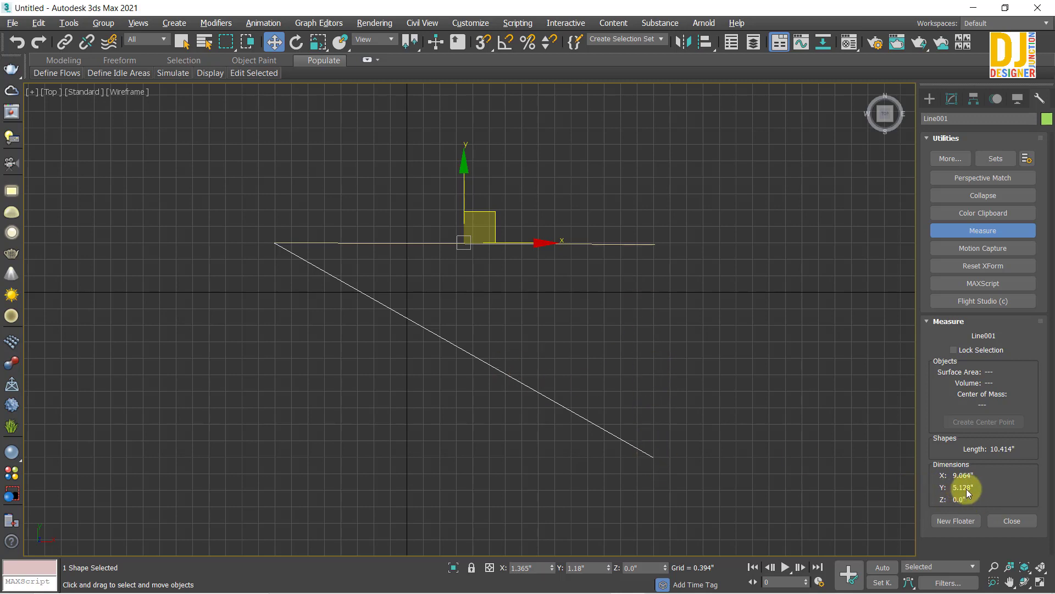
# - Raise the sloped line's right end to read 9.627 inches, deselect, and return to the perspective viewport
pyautogui.moveTo(570, 416); pyautogui.dragTo(412, 236)
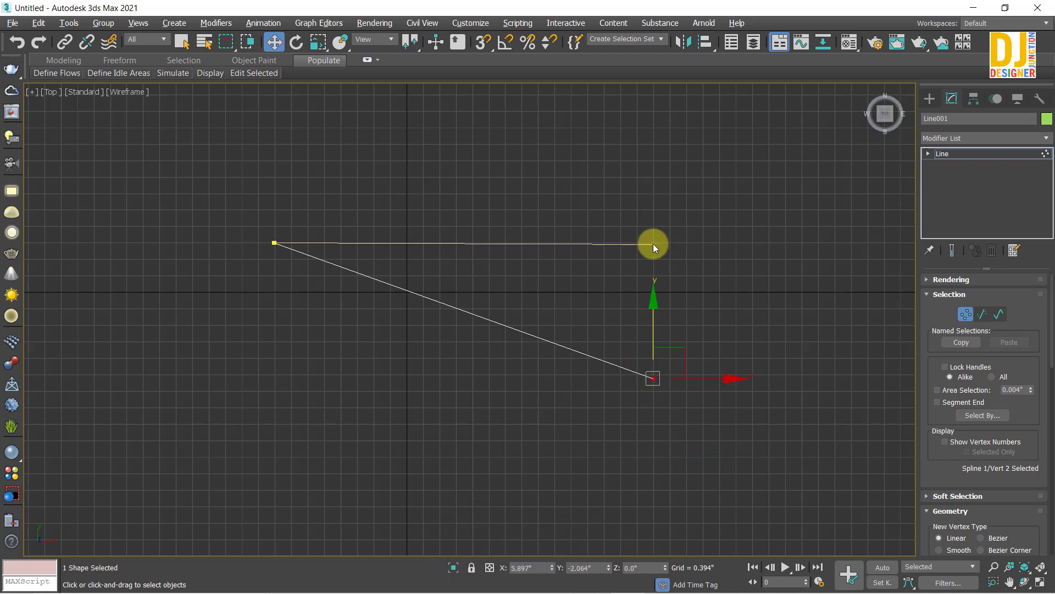
pyautogui.click(1045, 99)
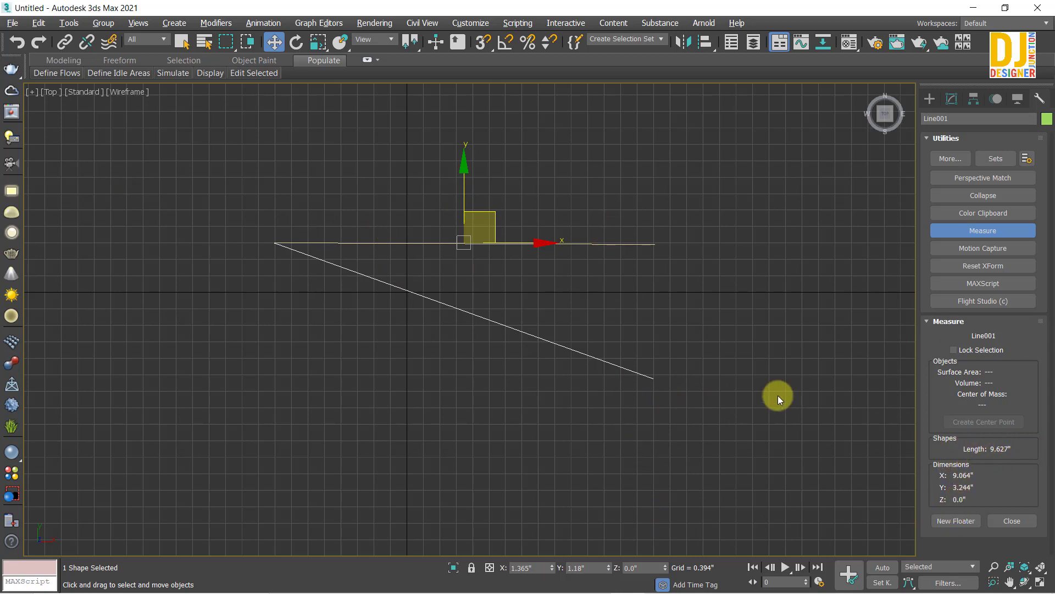
pyautogui.click(776, 391)
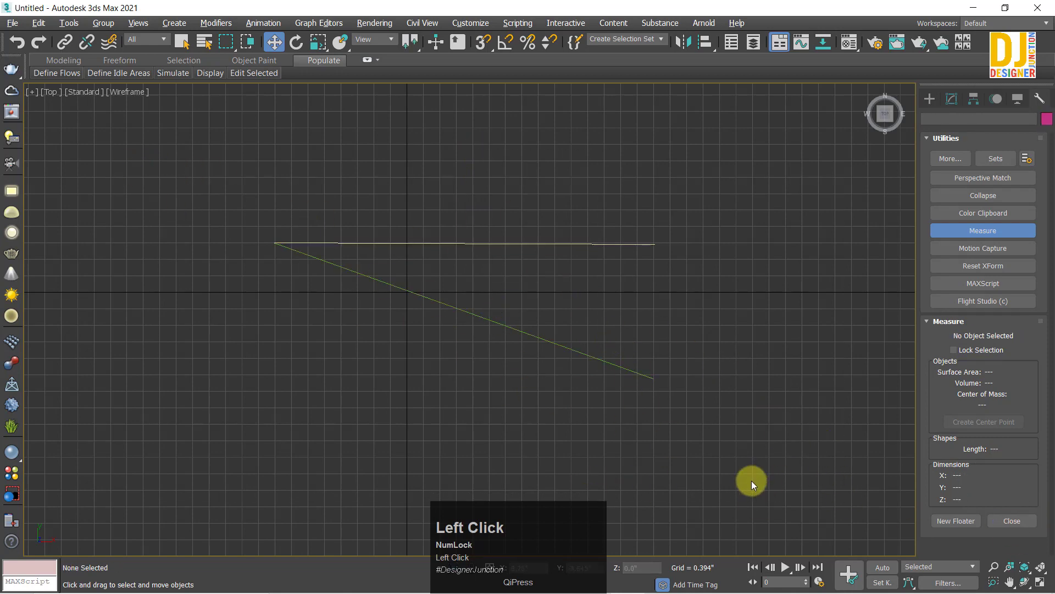
pyautogui.press('alt+w')
# - In the Top view, draw a first arc below the two lines with the Arc shape tool
pyautogui.press('z')
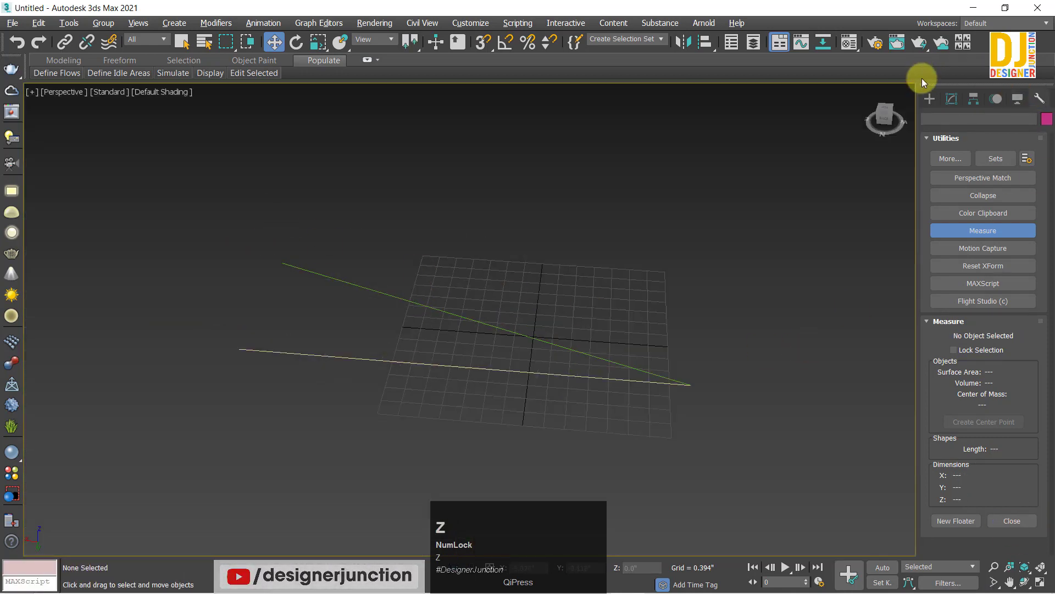
pyautogui.click(938, 104)
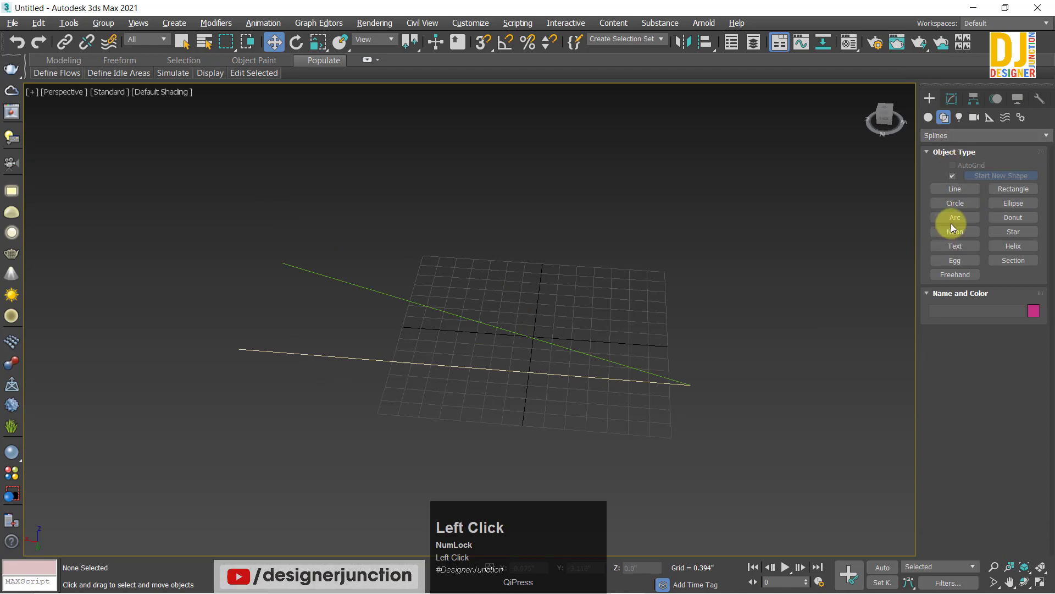
pyautogui.scroll(-3)
pyautogui.press('alt+w')
pyautogui.moveTo(261, 288); pyautogui.dragTo(628, 282)
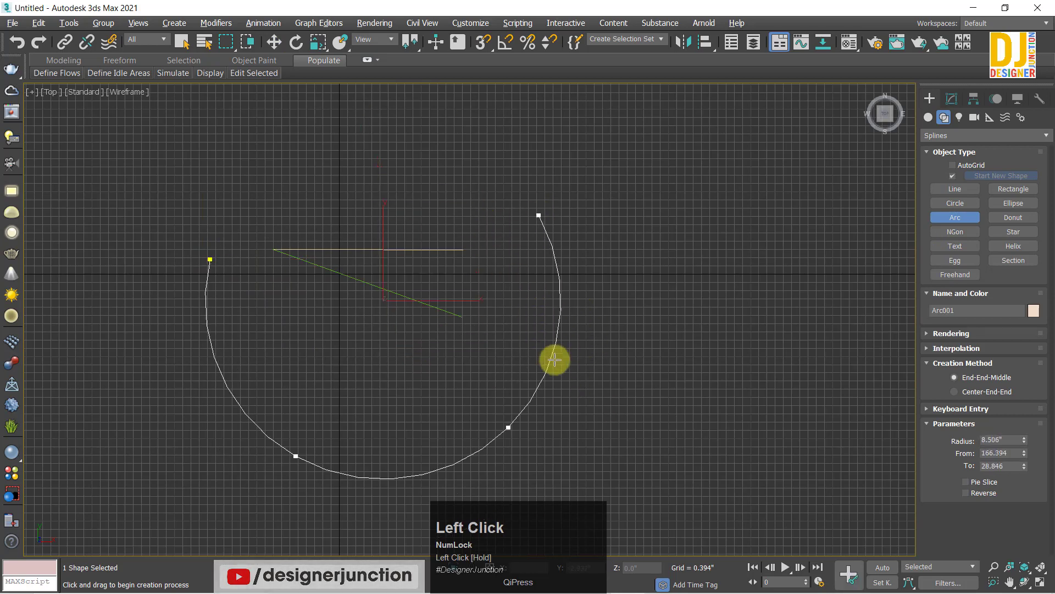
pyautogui.rightClick(628, 283)
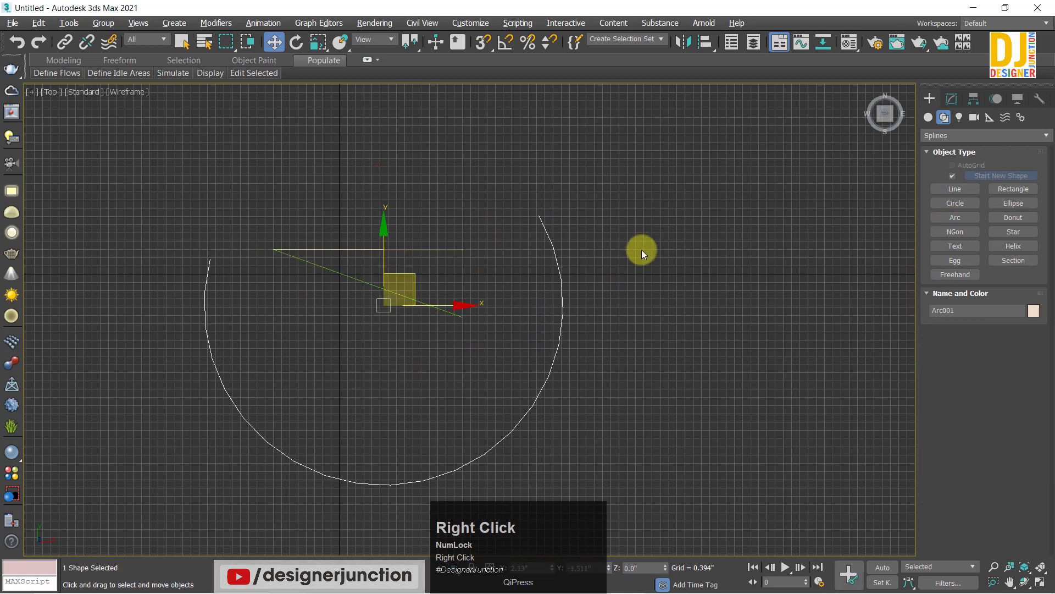
# - Remove that arc and redraw a wider downward arc, Arc001, with radius about 10.363 inches
pyautogui.click(952, 206)
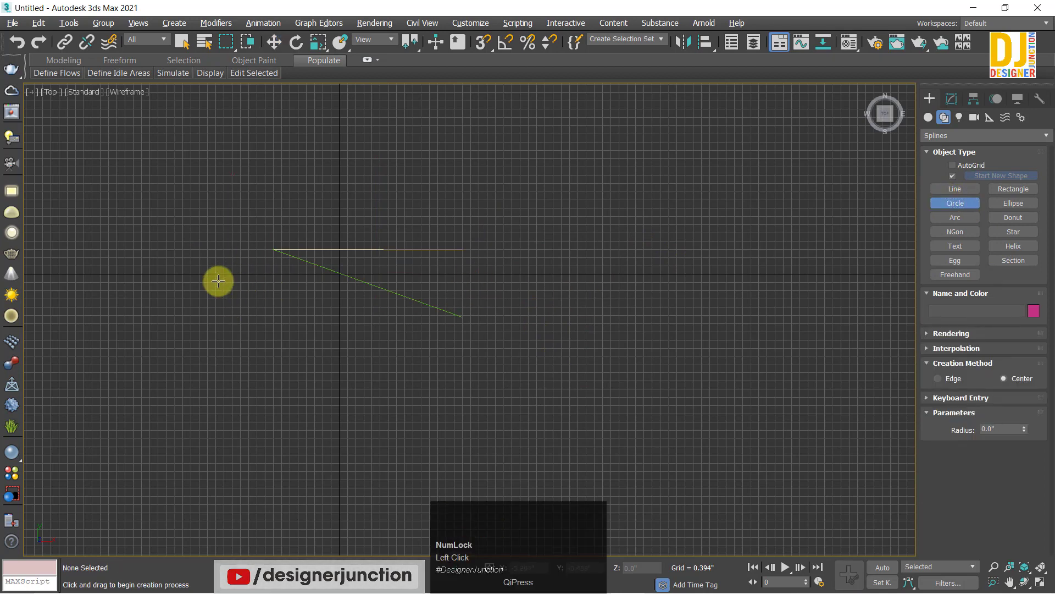
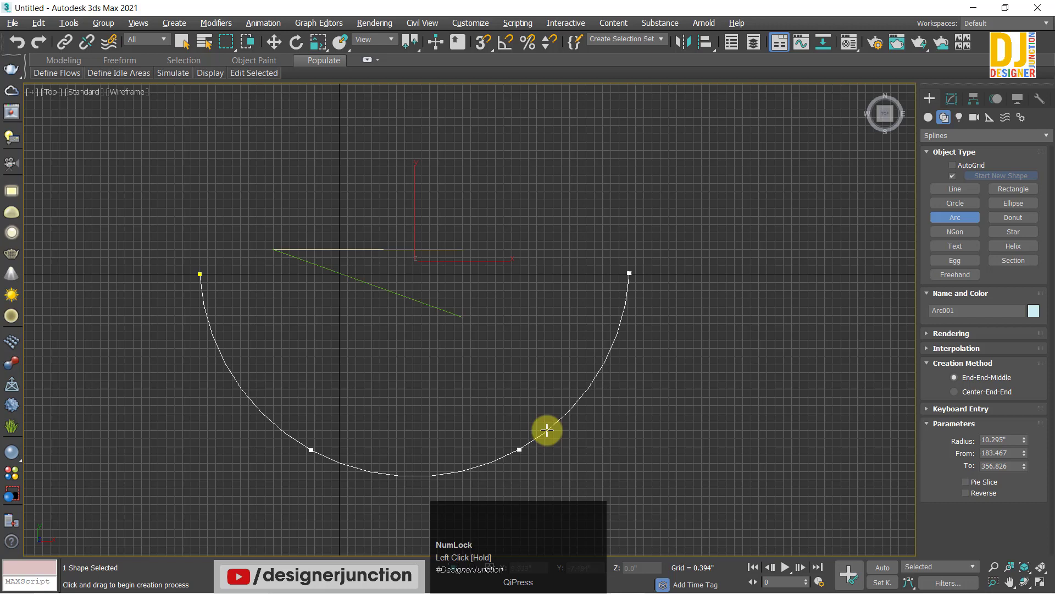
pyautogui.rightClick(570, 389)
pyautogui.click(953, 100)
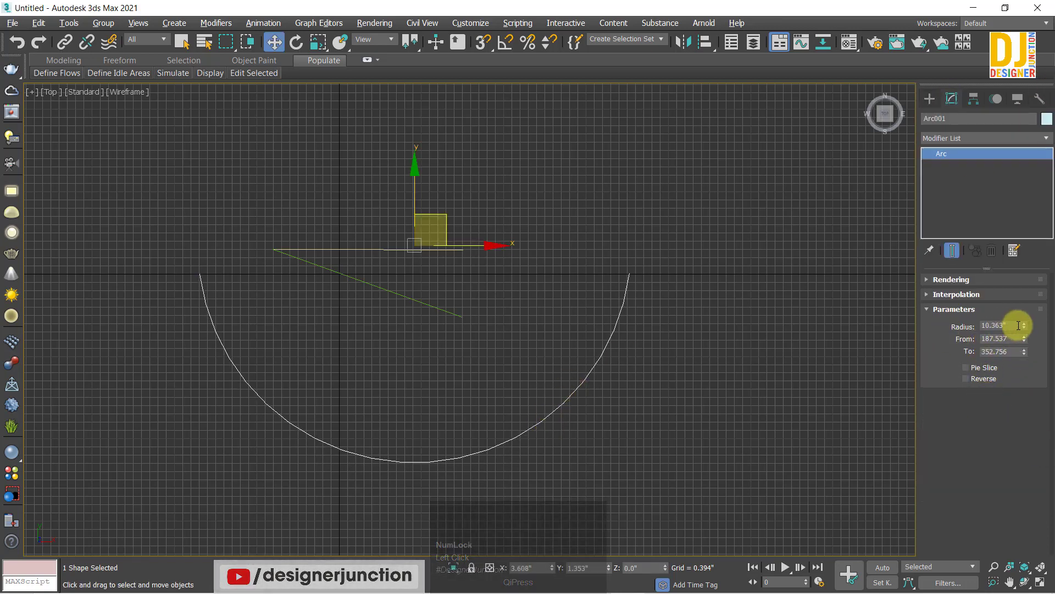
pyautogui.click(1027, 328)
pyautogui.press('ctrl+z')
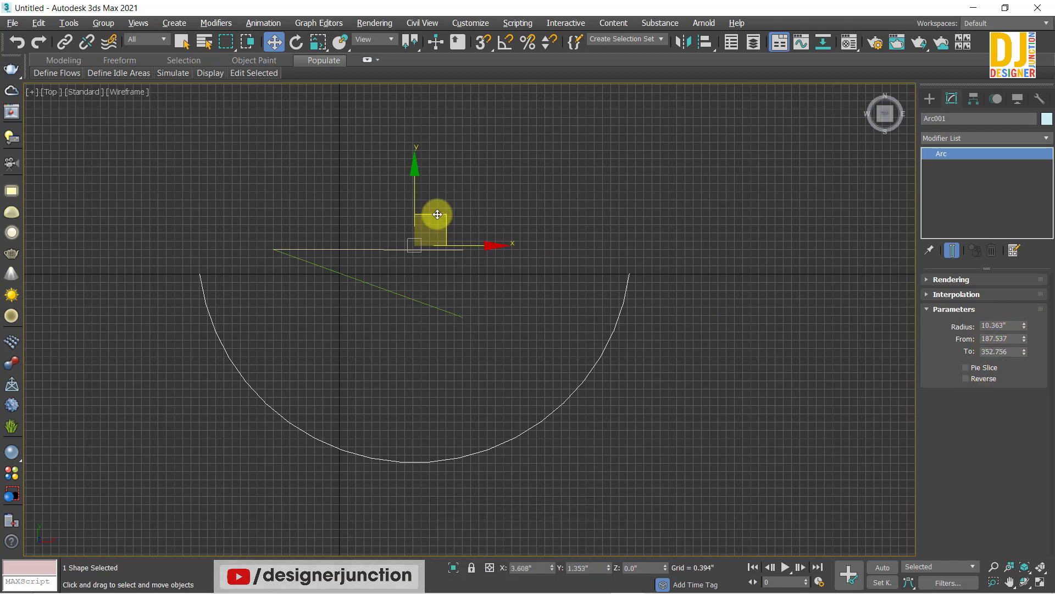
# - Convert Arc001 to an editable spline and read its length of 29.884 inches in Measure
pyautogui.rightClick(438, 215)
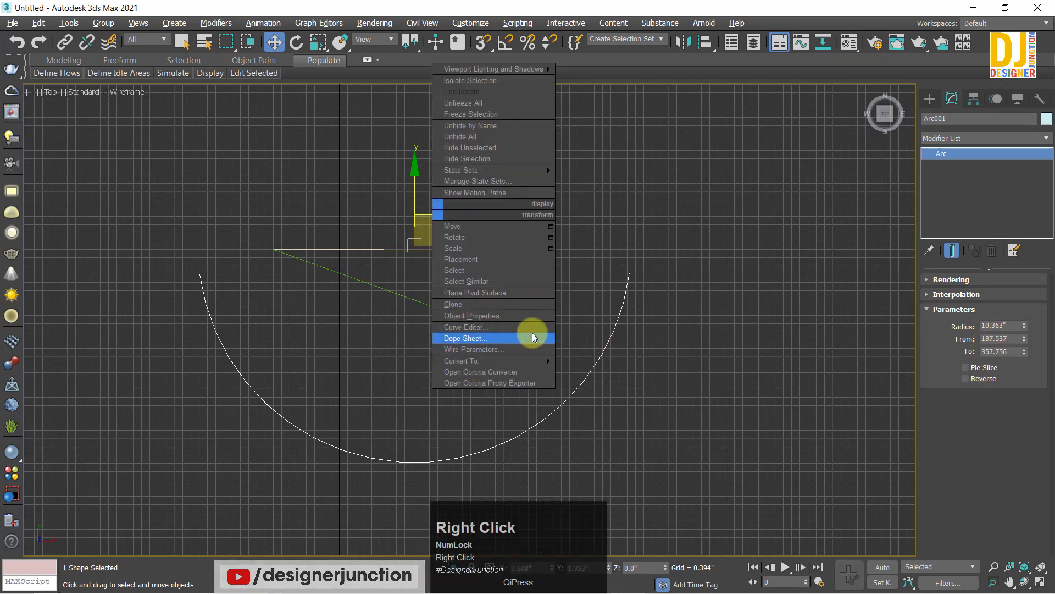
pyautogui.click(644, 363)
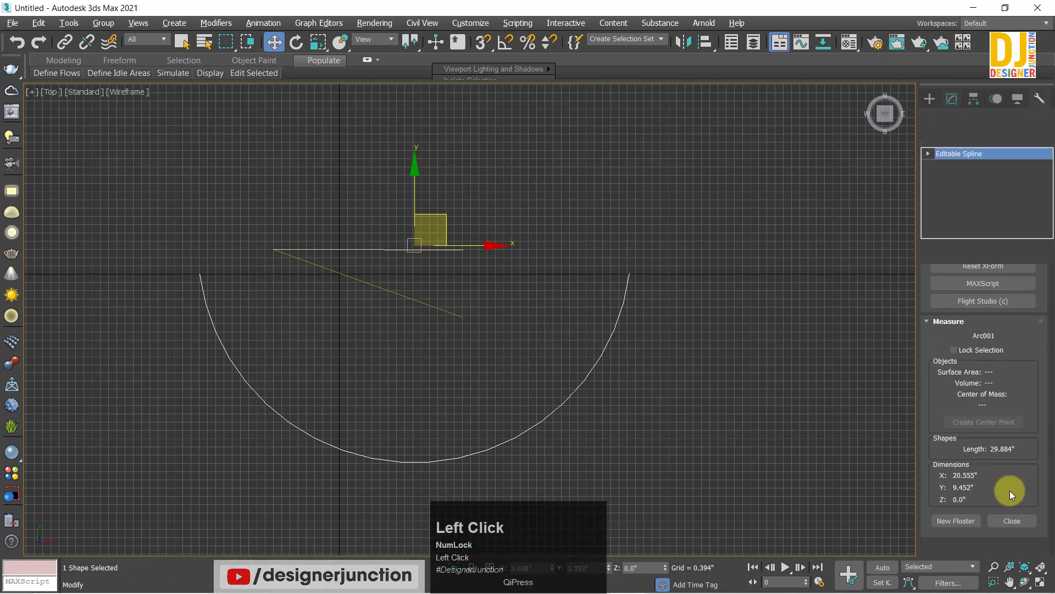
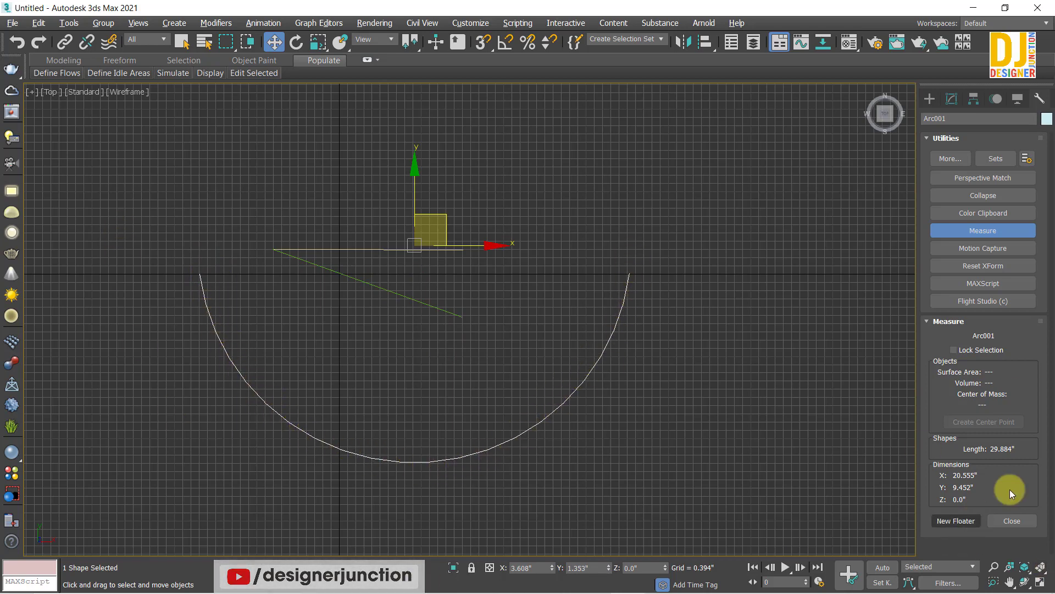
pyautogui.scroll(3)
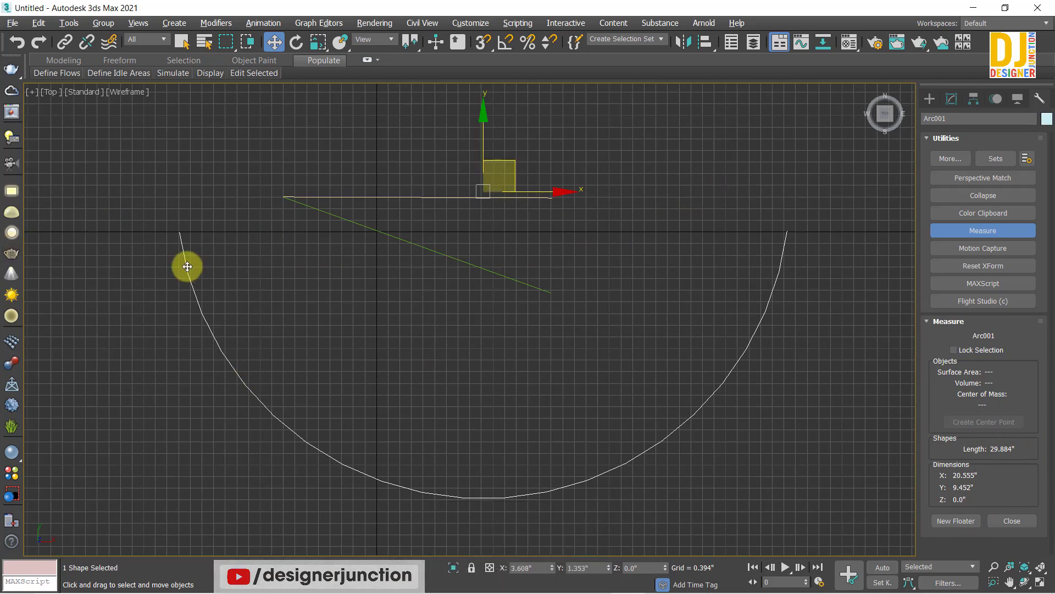
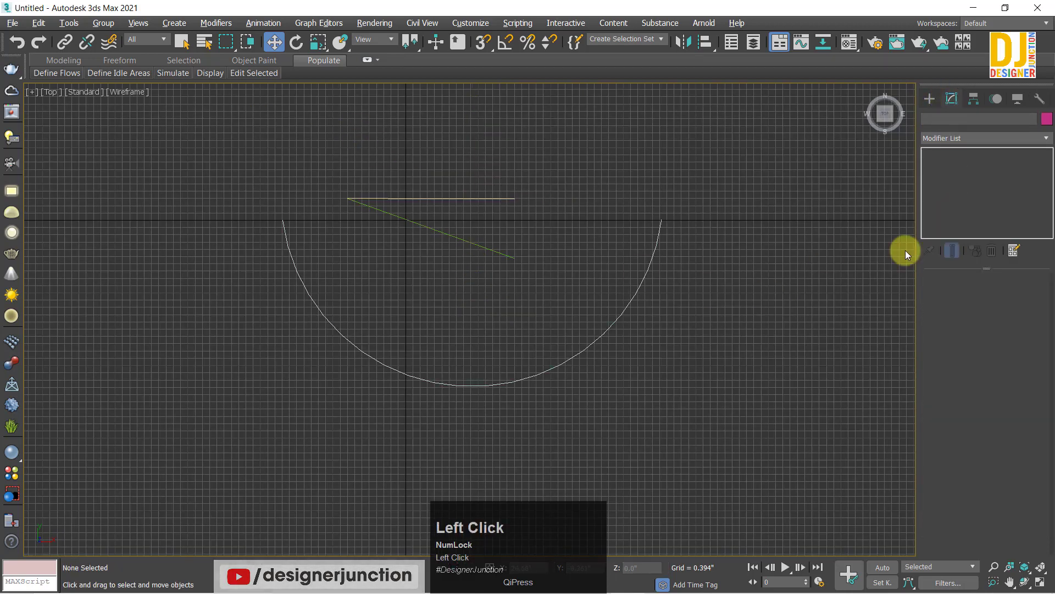
# - Zoom the Top viewport and bring up the Create > Shapes spline types with nothing selected
pyautogui.press('z')
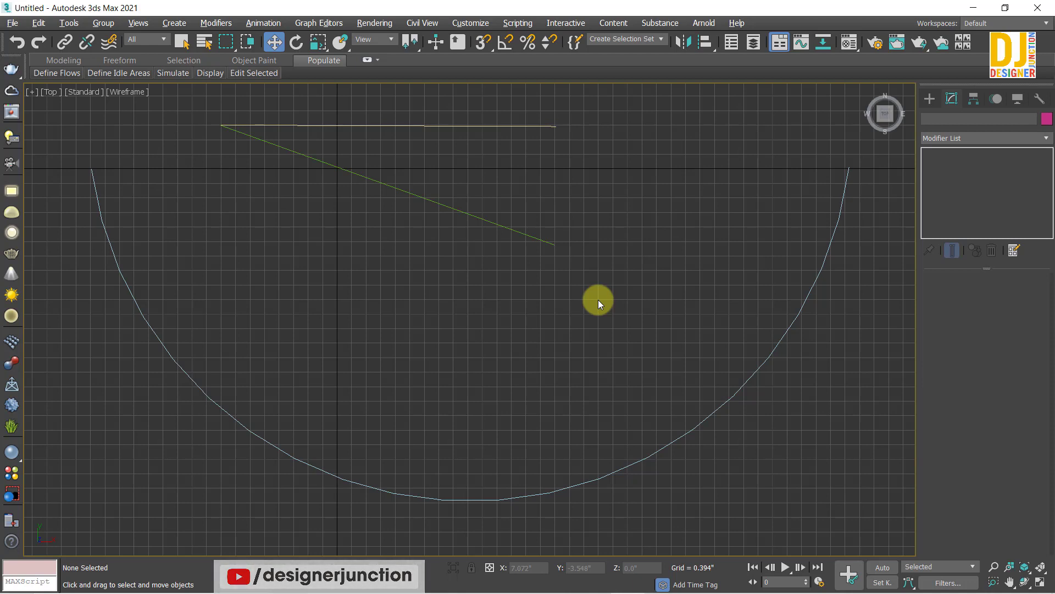
pyautogui.click(930, 101)
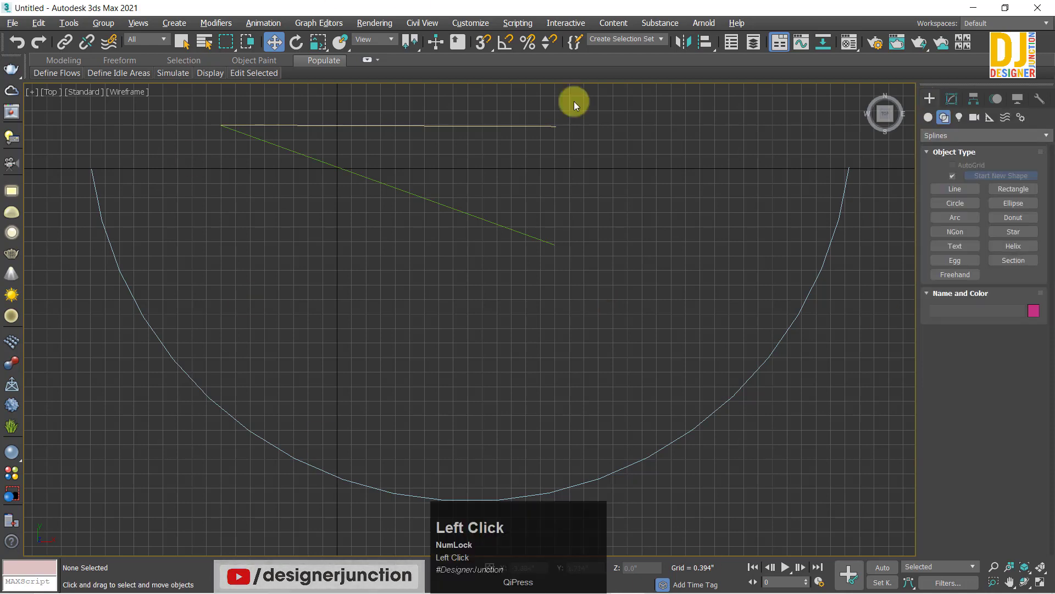
pyautogui.click(55, 136)
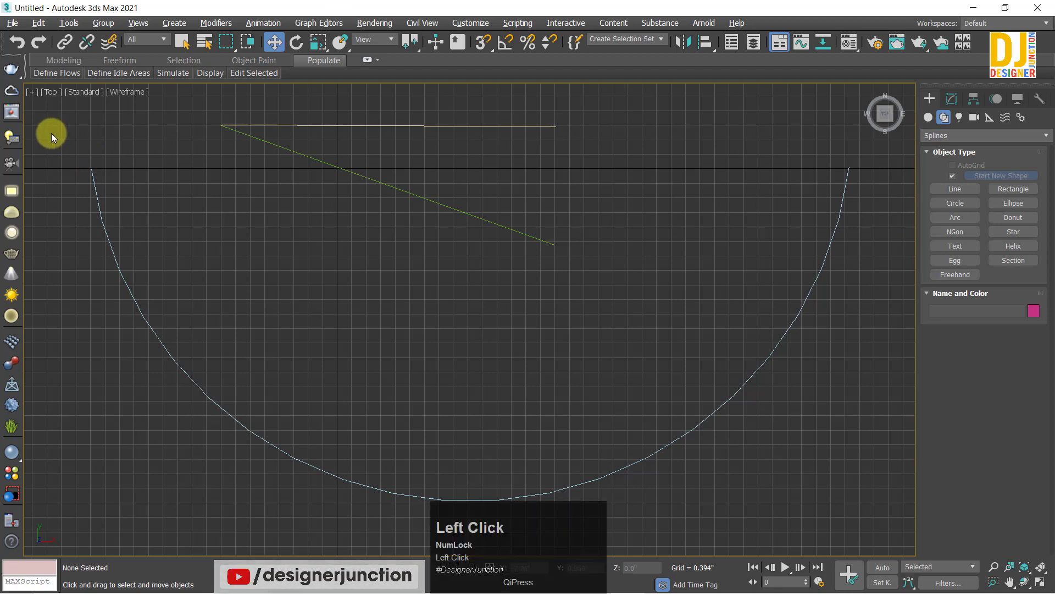